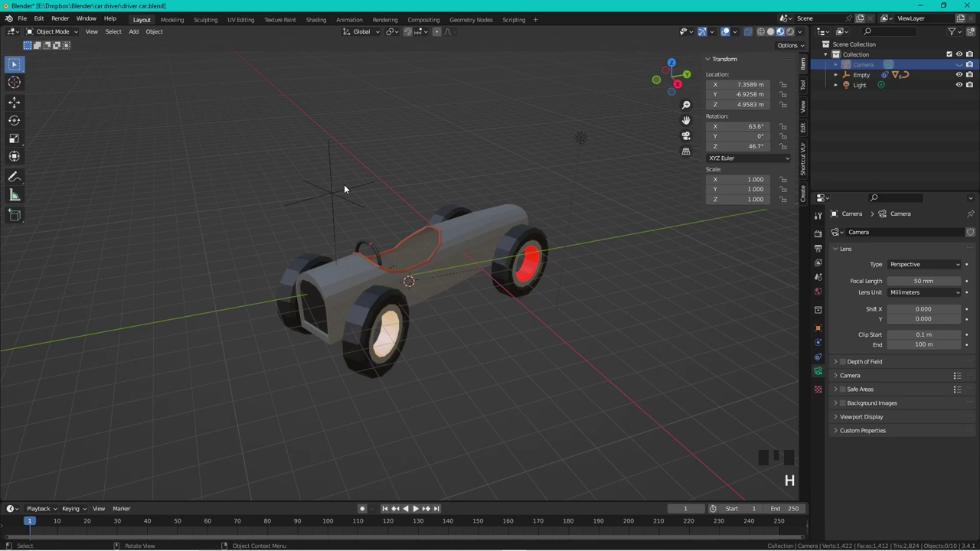
- Move the empty above the car and rotate it to preview the steering rig
click(354, 196)
key(g)
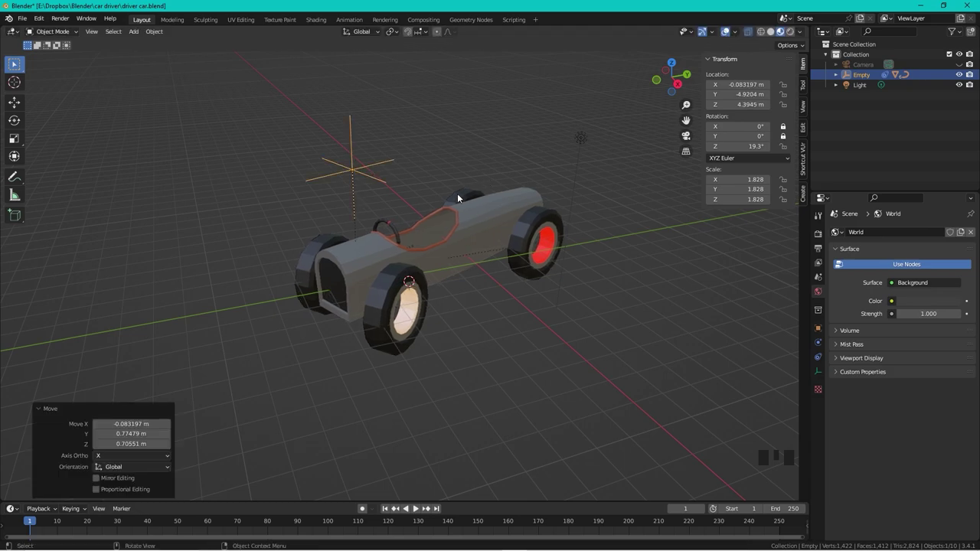
key(r)
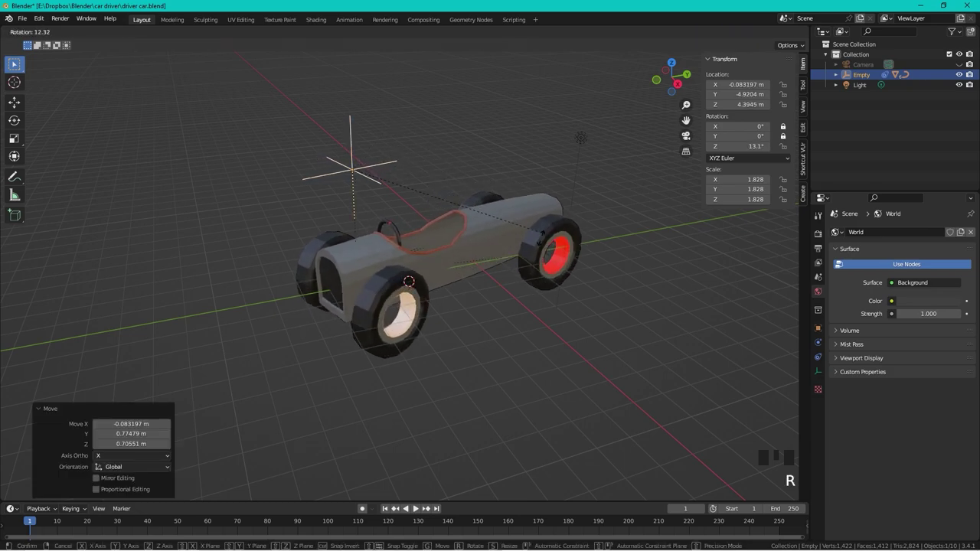
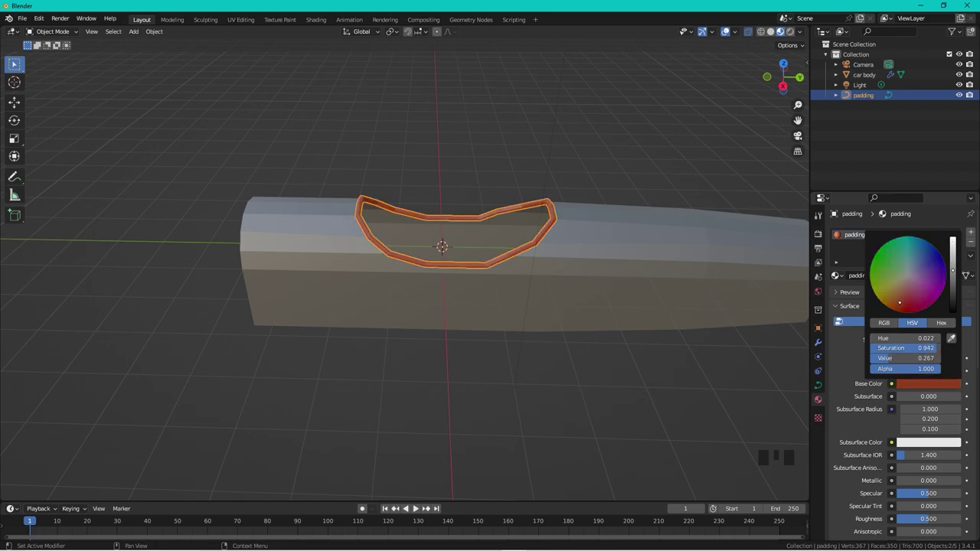
- Set the padding's Base Color to dark red and add a Torus ring for the steering wheel
click(493, 146)
drag(548, 147, 587, 152)
scroll(up, 3)
drag(520, 115, 531, 143)
key(shift+a)
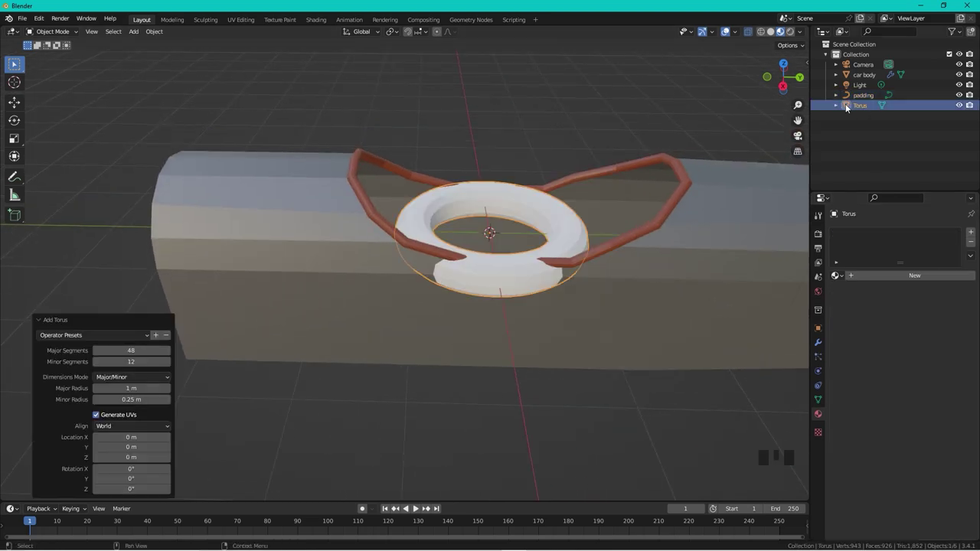
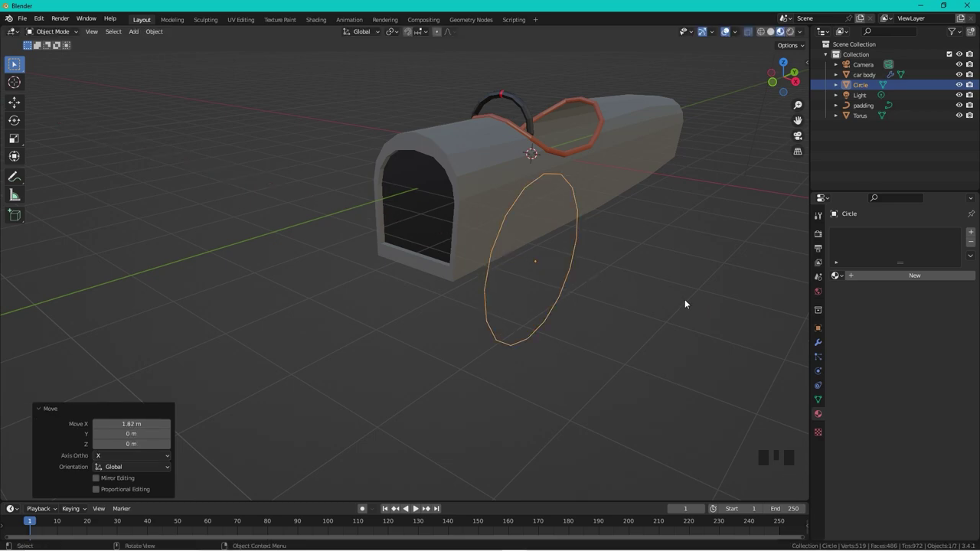
- Extrude the tyre's inner faces inward and set the rim material's colour
drag(638, 214, 583, 201)
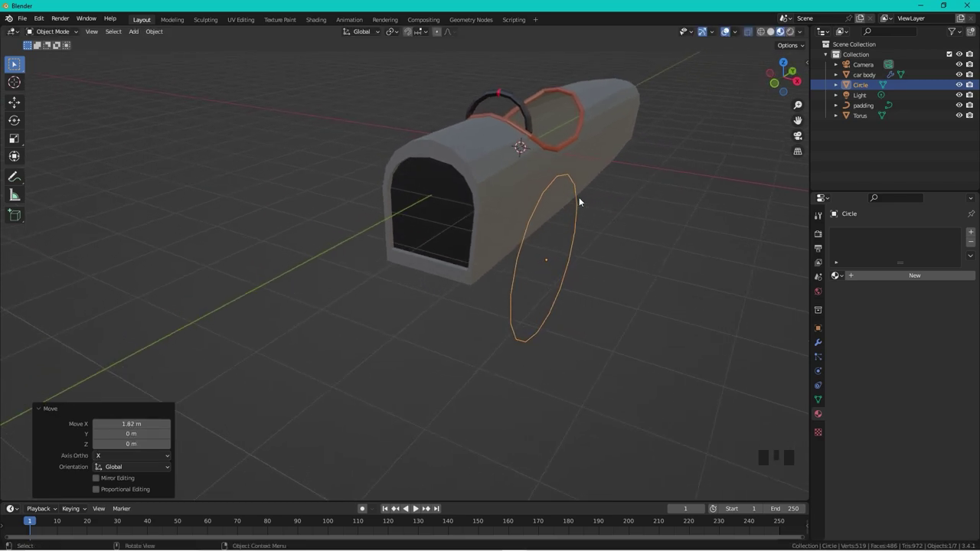
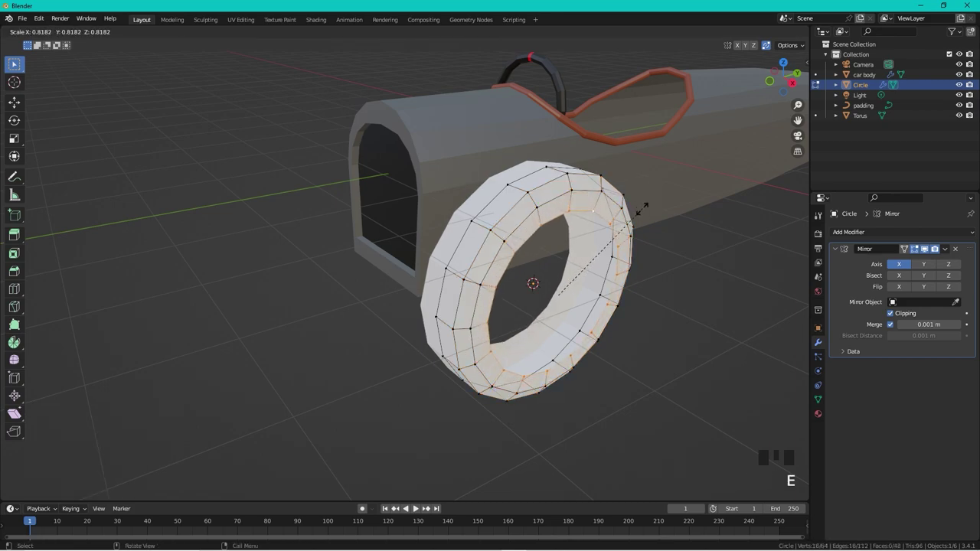
key(e)
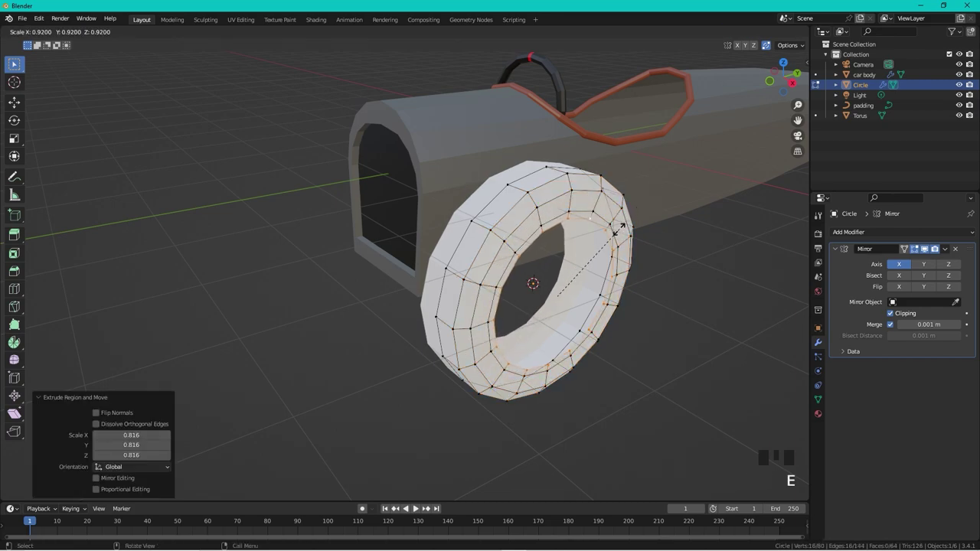
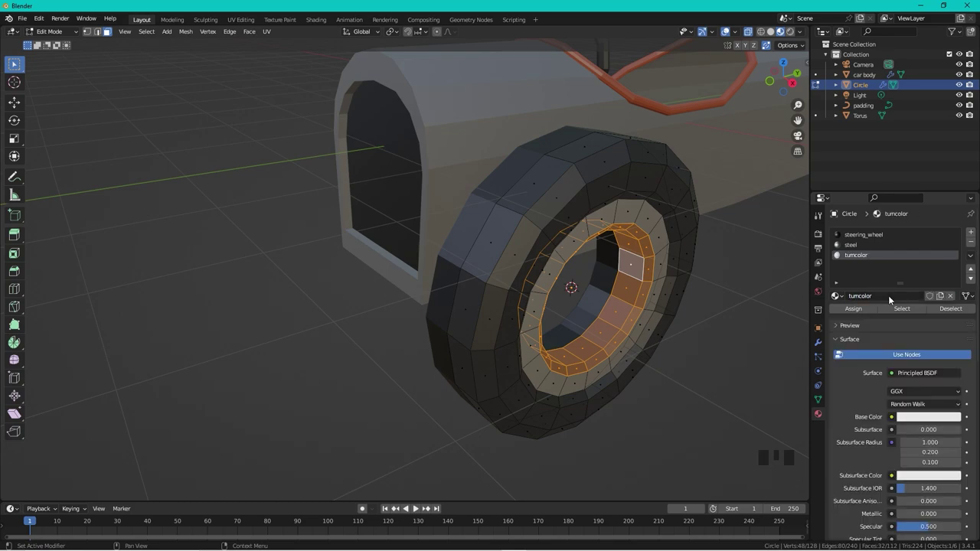
click(922, 416)
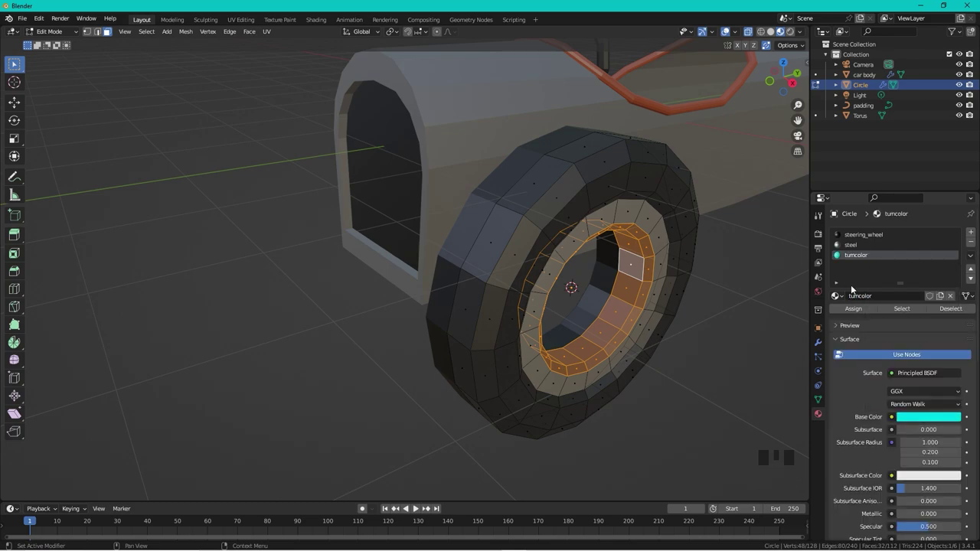
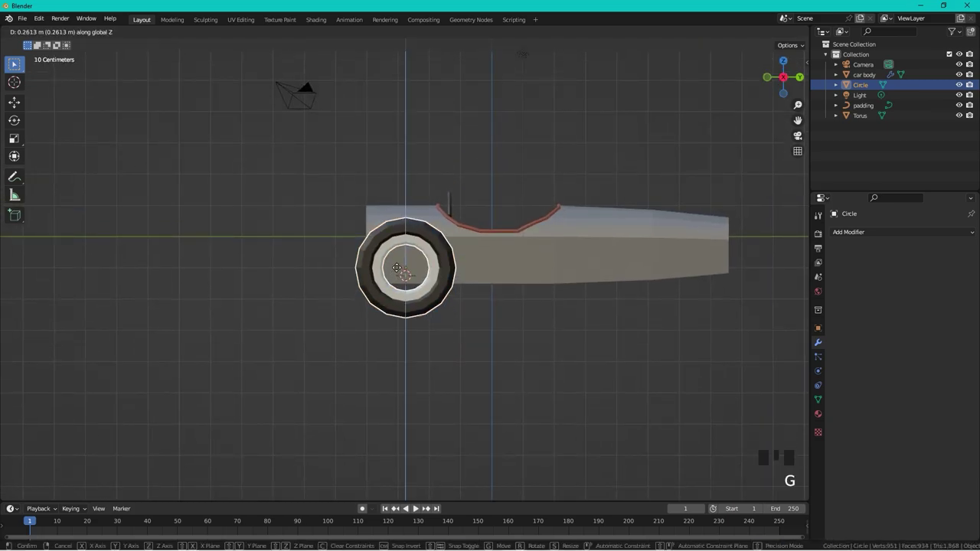
- Duplicate the wheels to the rear and separate the front pair by loose parts
key(shift+d)
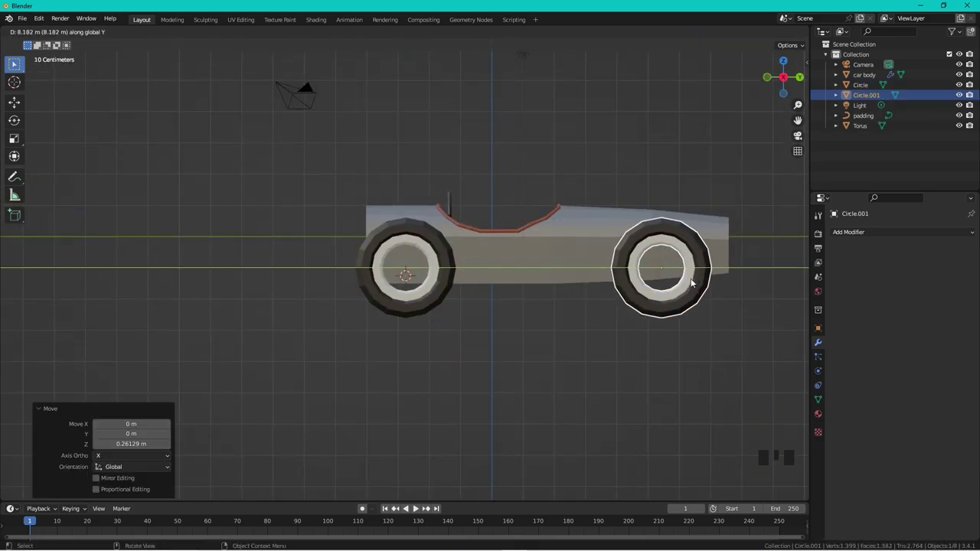
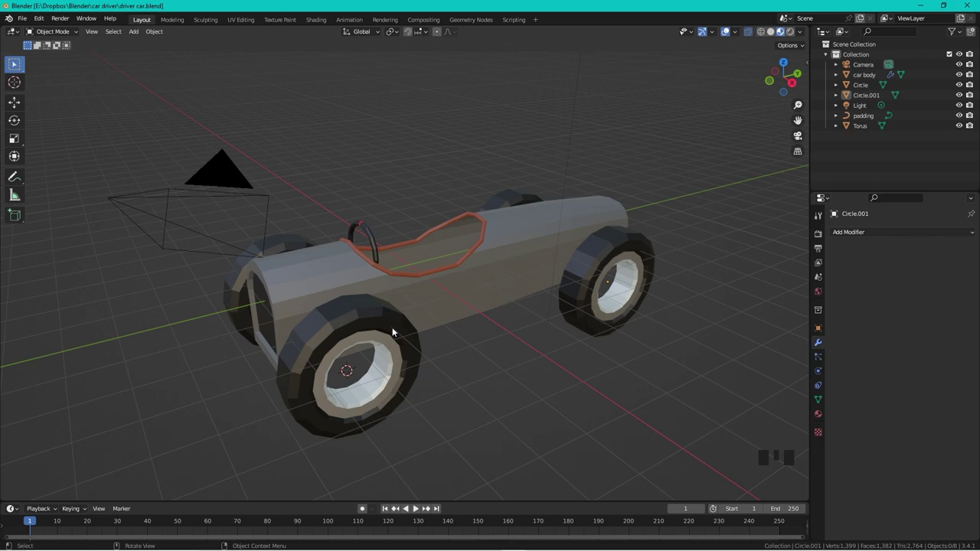
click(393, 329)
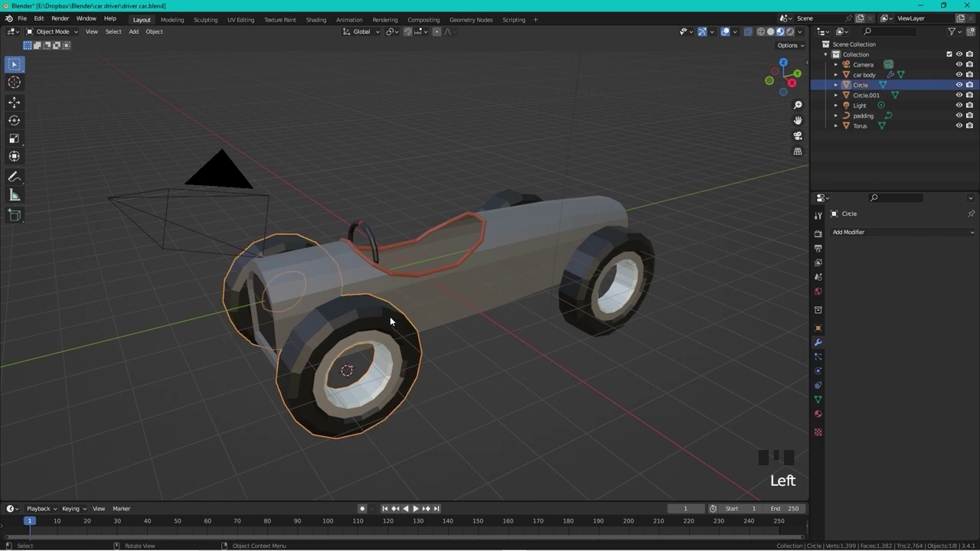
key(Tab)
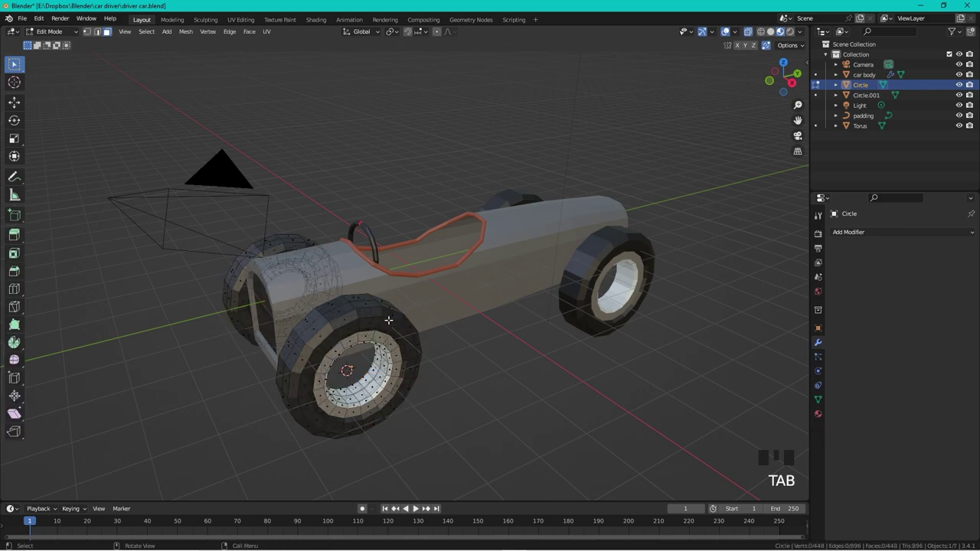
key(p)
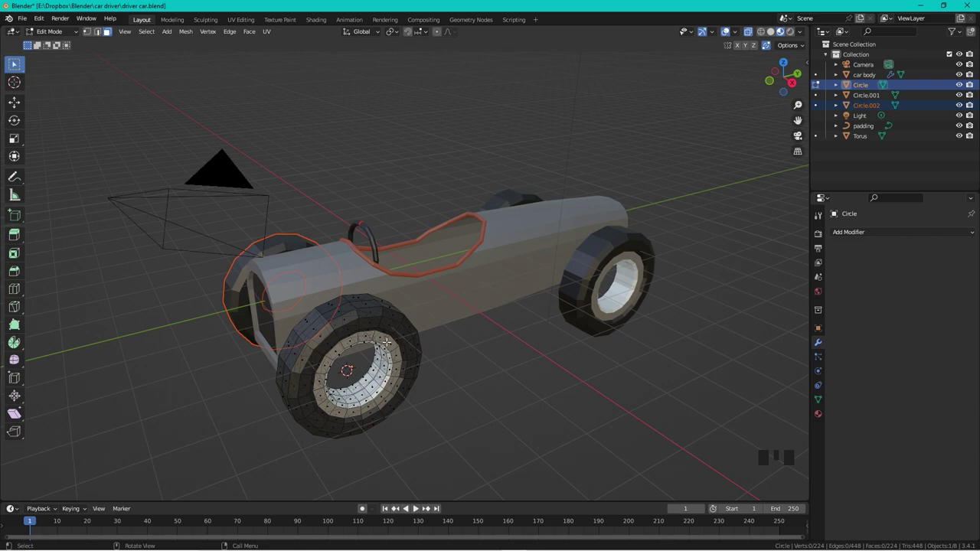
key(Tab)
click(405, 342)
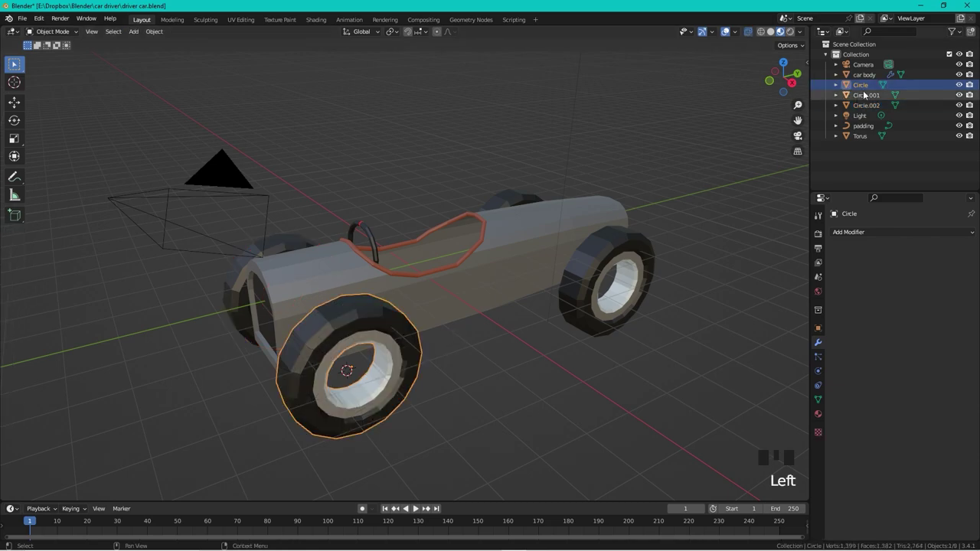
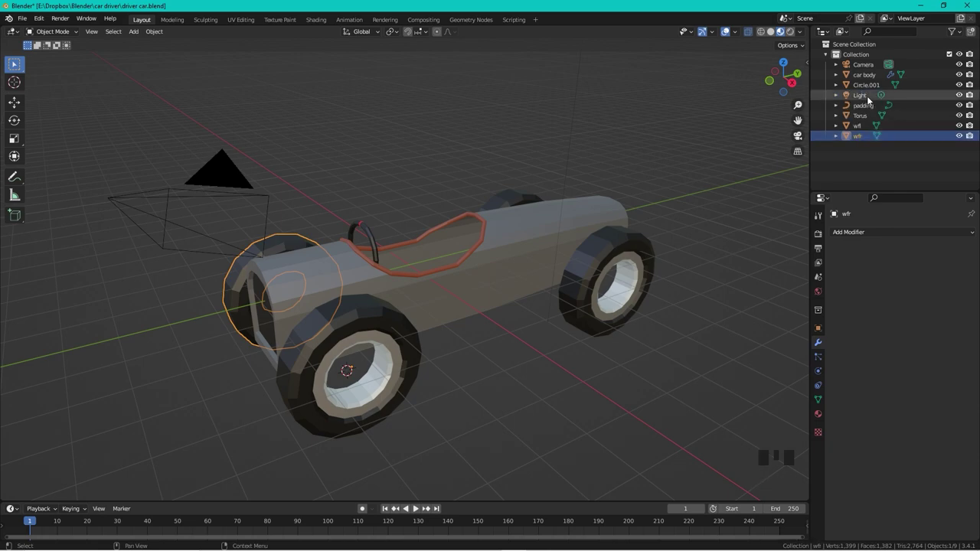
- Rename the front wheels wfl and wfr in the Outliner and select the rear wheel pair
click(403, 343)
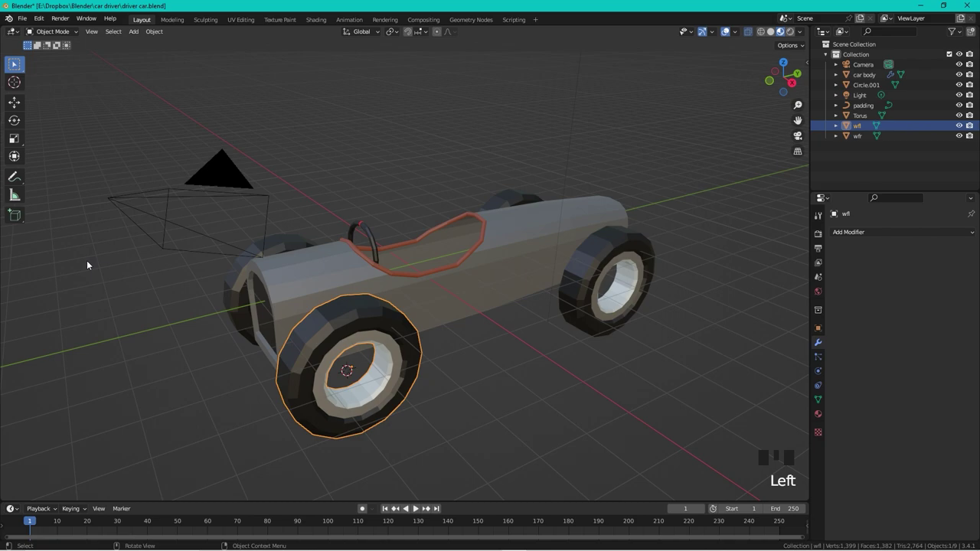
drag(94, 267, 527, 382)
click(527, 382)
drag(516, 343, 412, 348)
click(412, 348)
drag(247, 355, 282, 251)
click(281, 252)
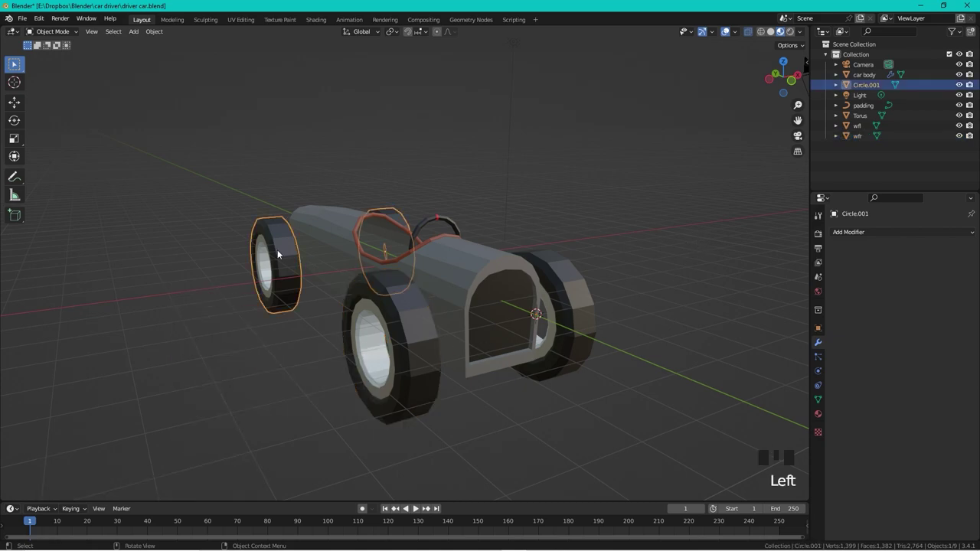
- Separate the rear wheel pair into two wheel objects by loose parts
key(Tab)
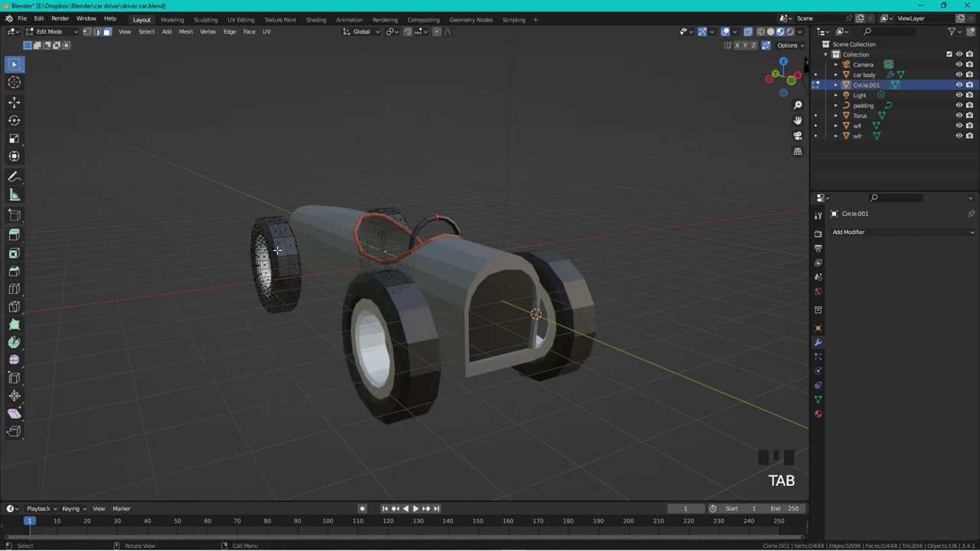
key(p)
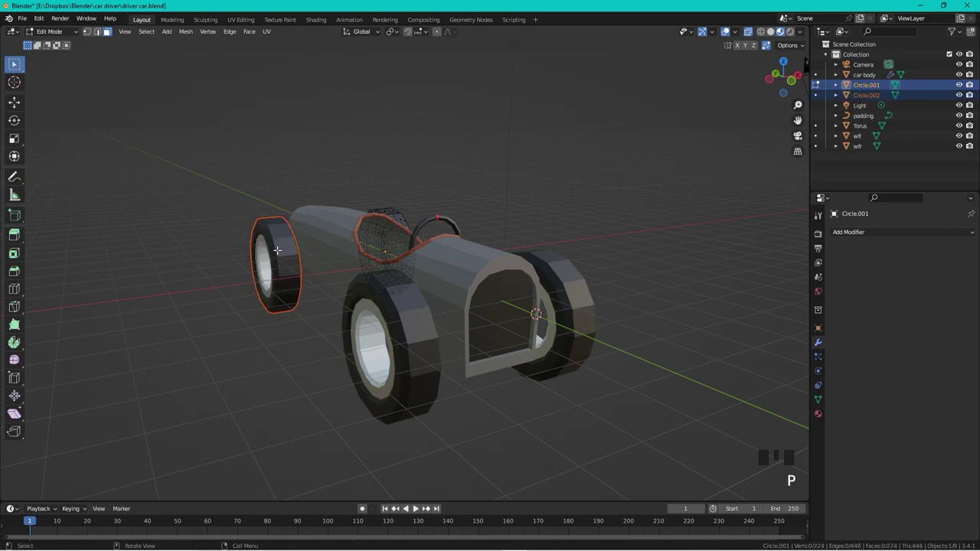
key(Tab)
click(281, 254)
drag(280, 254, 595, 187)
drag(594, 188, 390, 209)
click(391, 210)
drag(621, 211, 387, 243)
click(387, 242)
- Select the car body and enter Edit Mode on its mesh, viewing the front
scroll(down, 3)
drag(400, 196, 368, 233)
drag(368, 232, 446, 289)
click(446, 289)
drag(386, 226, 402, 299)
scroll(up, 3)
drag(409, 268, 424, 274)
scroll(up, 3)
key(Tab)
- Add a loop cut across the nose and snap the 3D cursor to a selected vertex
key(ctrl+r)
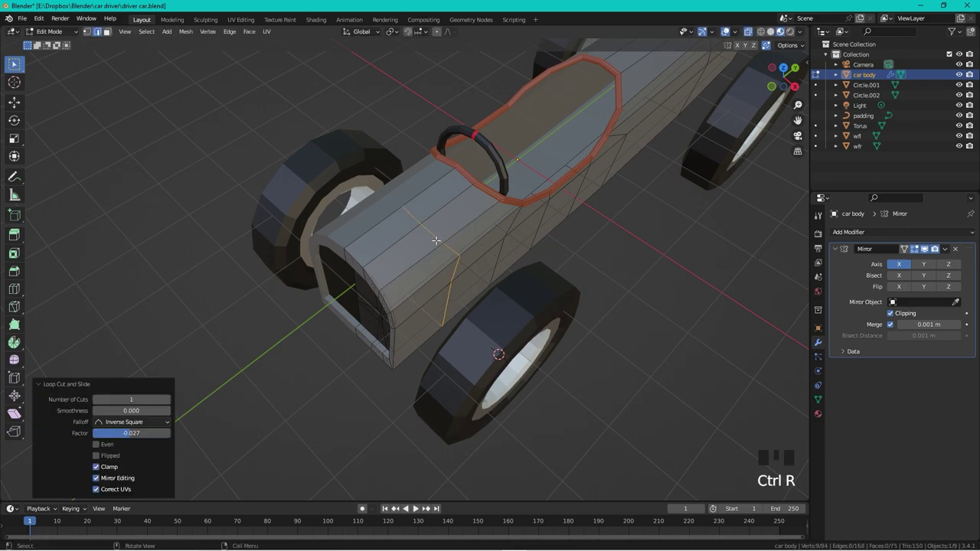
key(Tab)
key(Tab)
key(1)
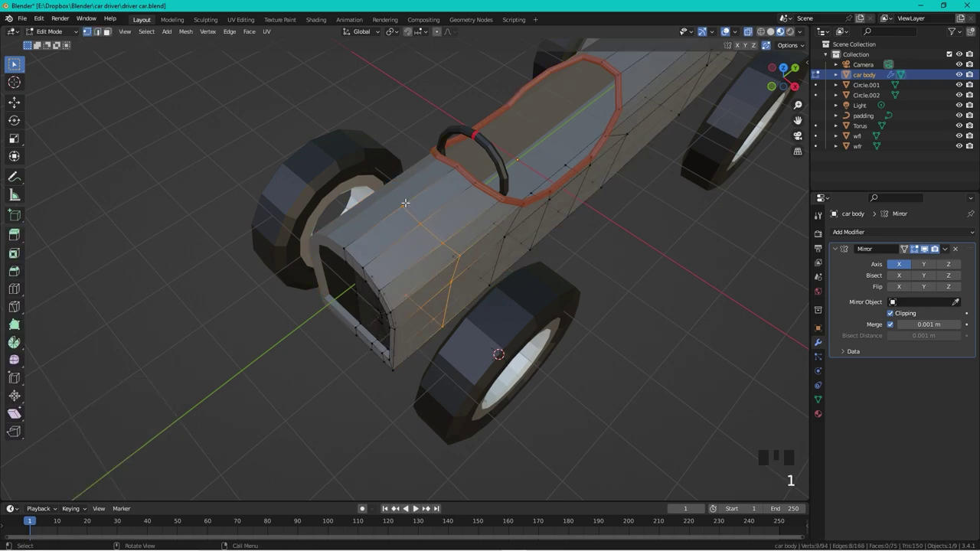
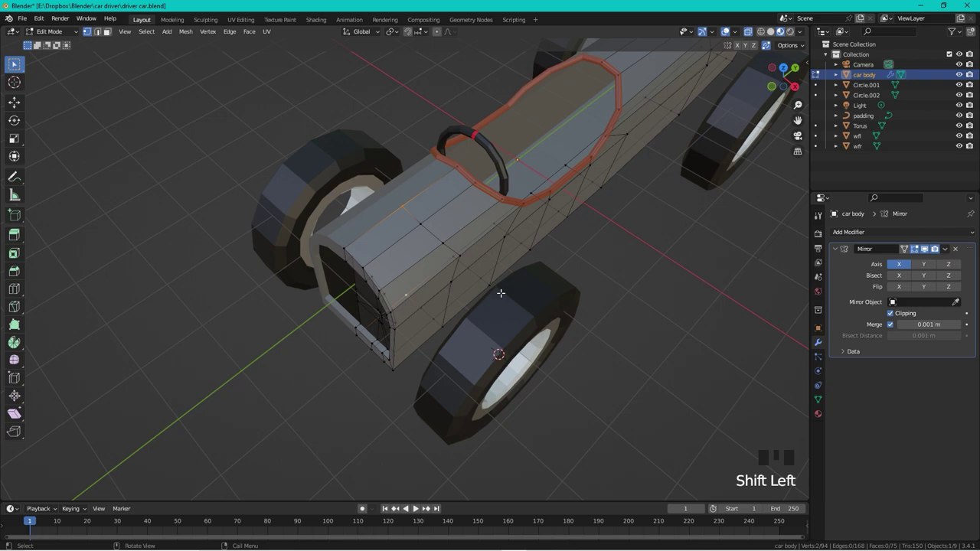
key(shift+s)
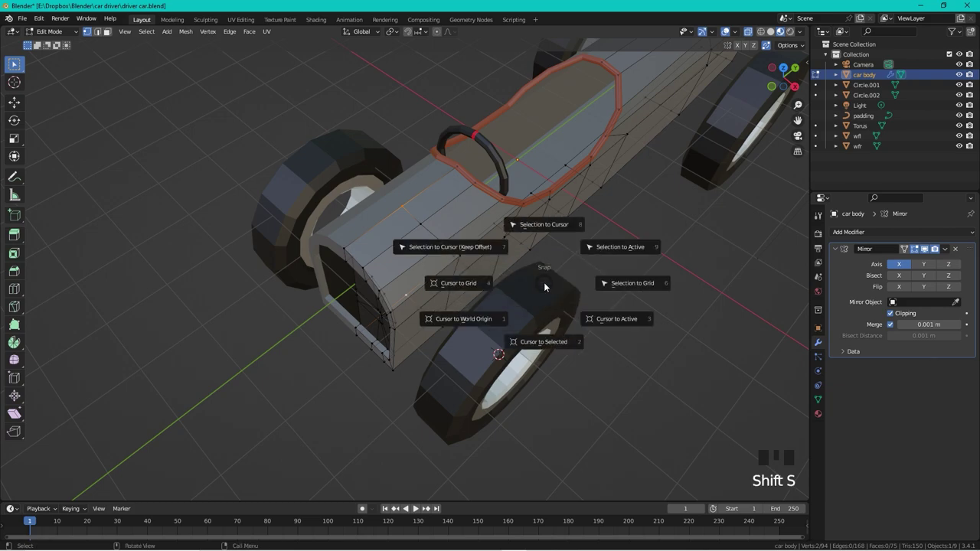
key(Tab)
- Orbit the view around the car and over the cockpit
drag(433, 219, 652, 294)
scroll(down, 3)
drag(655, 313, 619, 286)
scroll(down, 3)
drag(583, 276, 504, 235)
scroll(up, 3)
drag(528, 214, 342, 345)
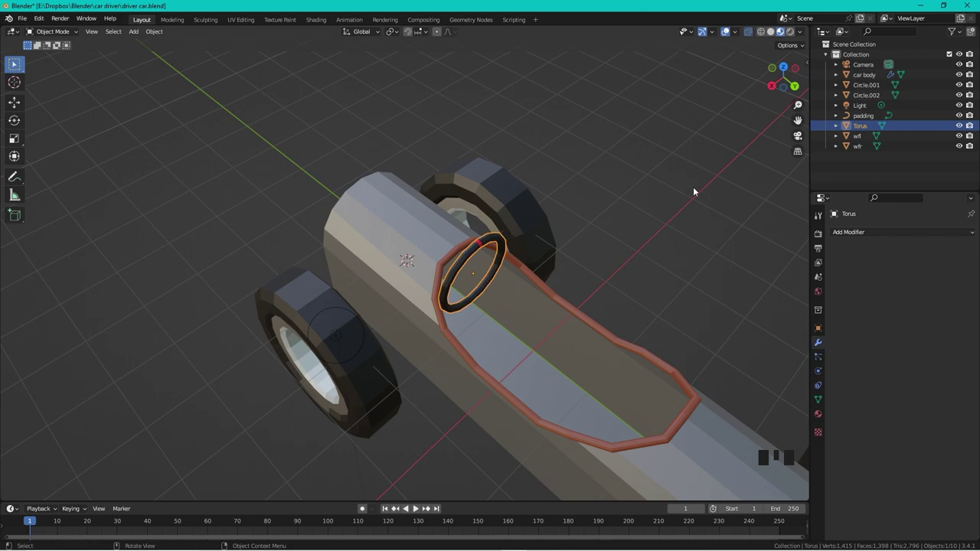
- Lock the Torus steering wheel's X and Z rotation in the sidebar transform panel
key(n)
click(807, 65)
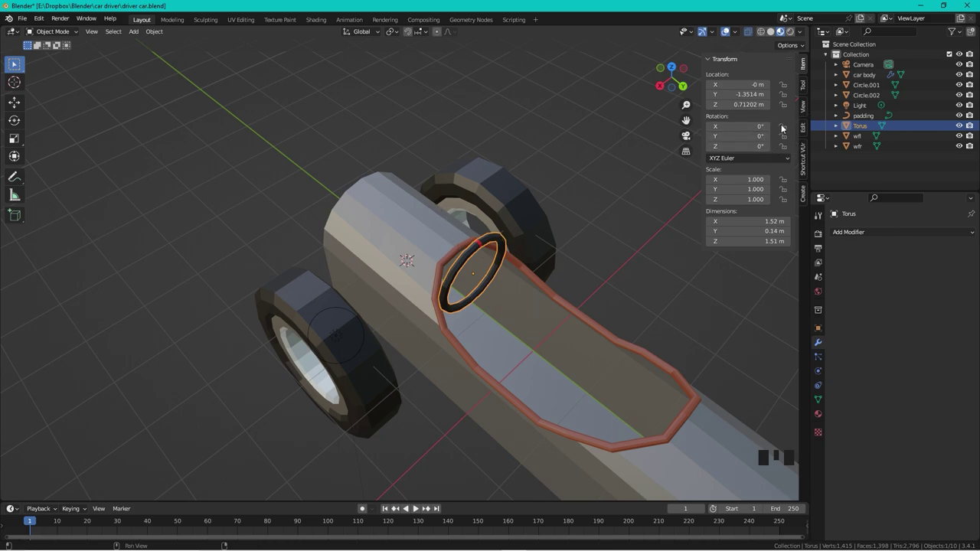
click(784, 128)
click(788, 148)
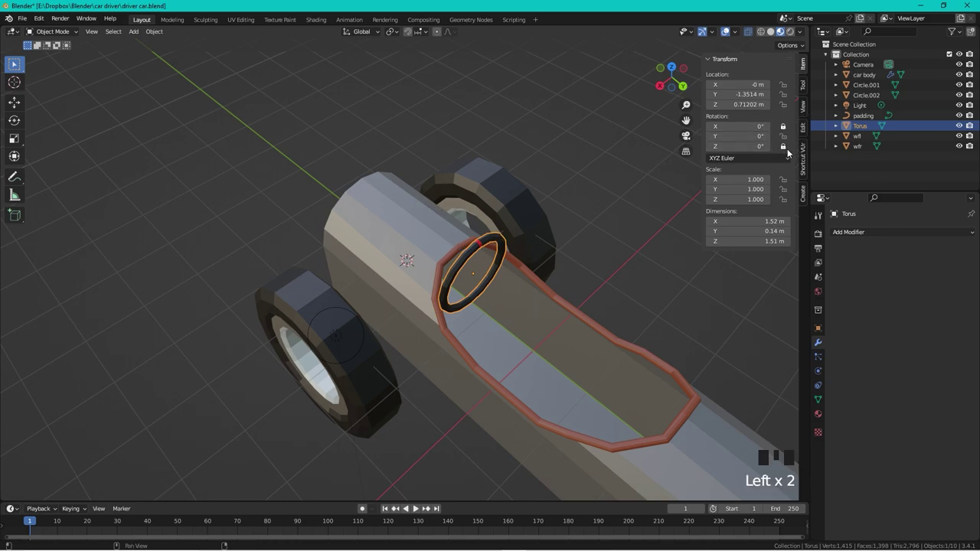
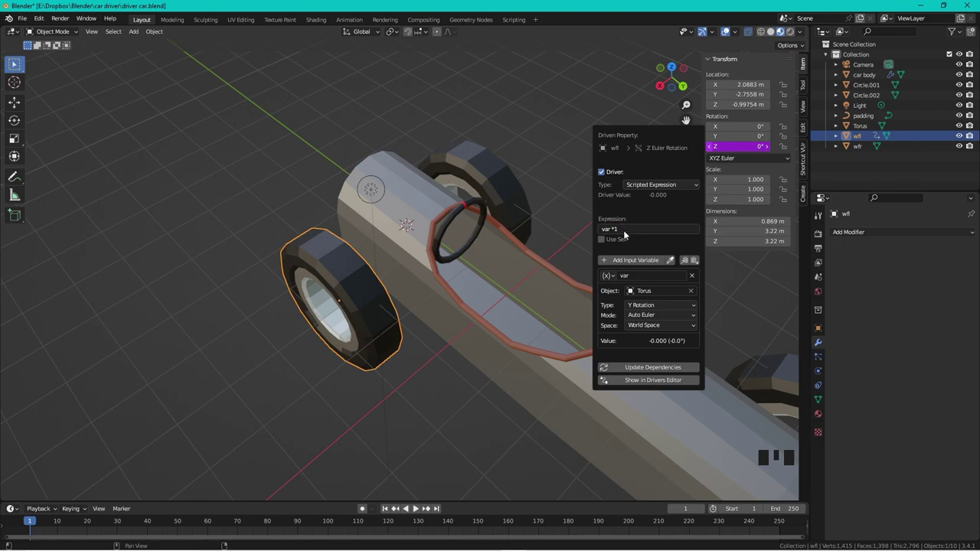
- Finish the wfl Z-rotation driver reading the Torus Y rotation and reselect the Torus
click(562, 183)
click(484, 204)
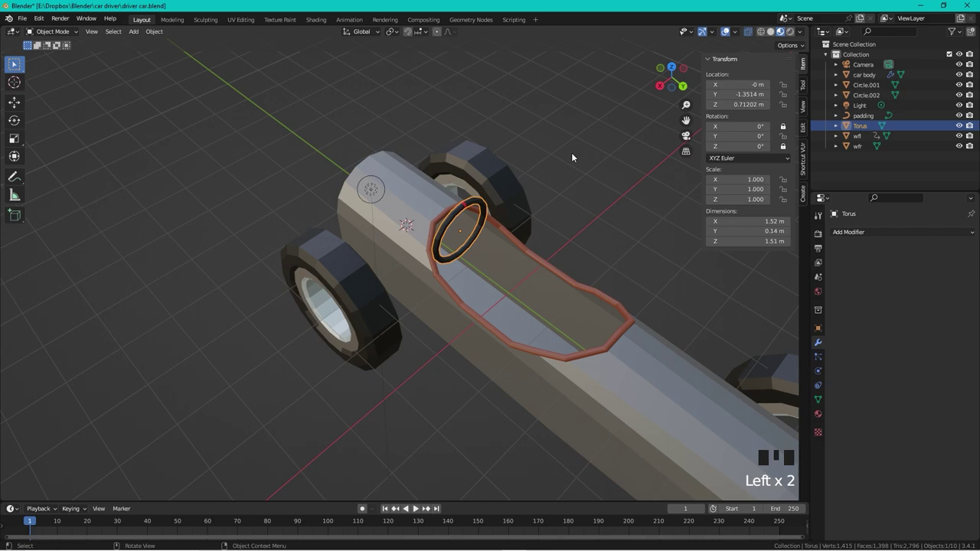
- Rotate the steering wheel to about 8.89° Y to test the wheel driver, then zoom out
key(r)
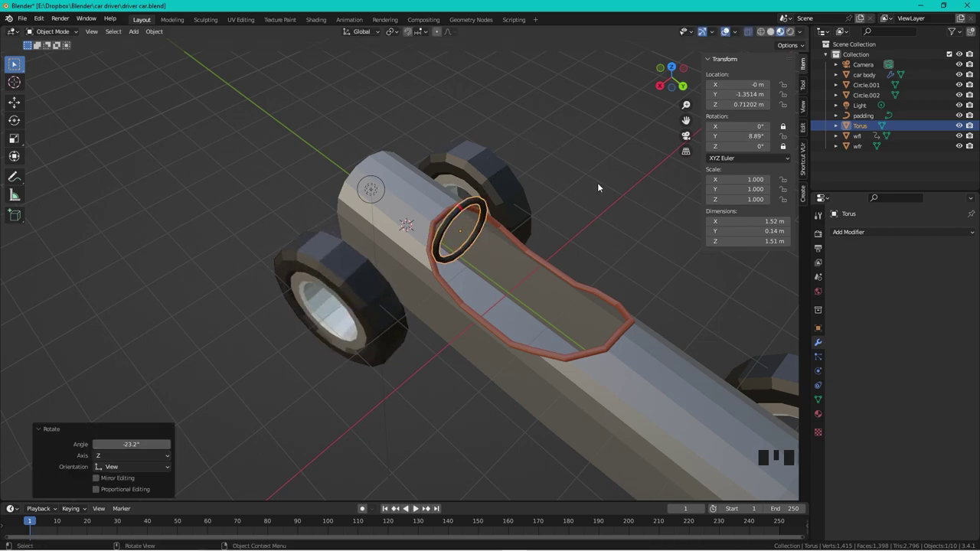
scroll(down, 3)
drag(564, 168, 570, 199)
- Add a plain-axes Empty, raise and scale it to 1.828 above the car, then select the Torus
key(shift+a)
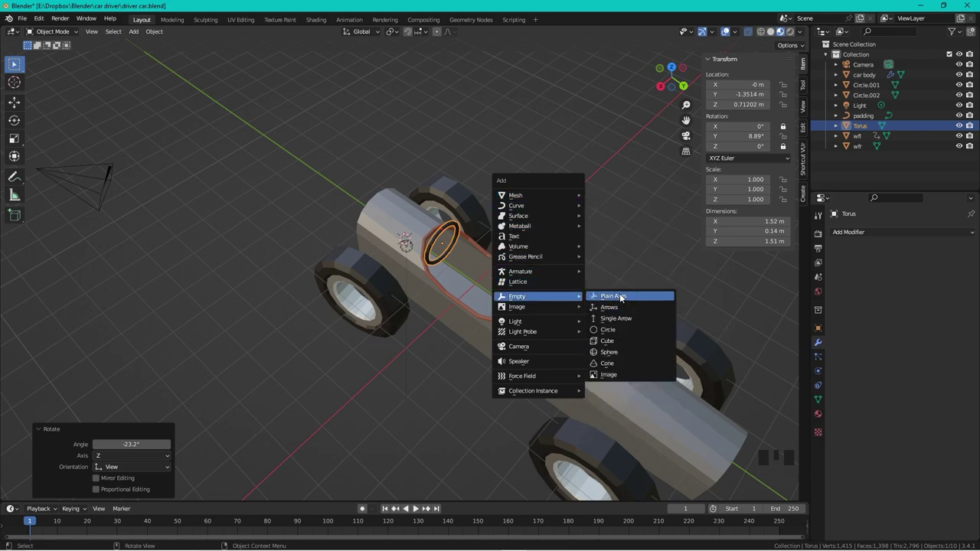
key(g)
key(s)
drag(547, 183, 541, 248)
scroll(up, 3)
click(525, 217)
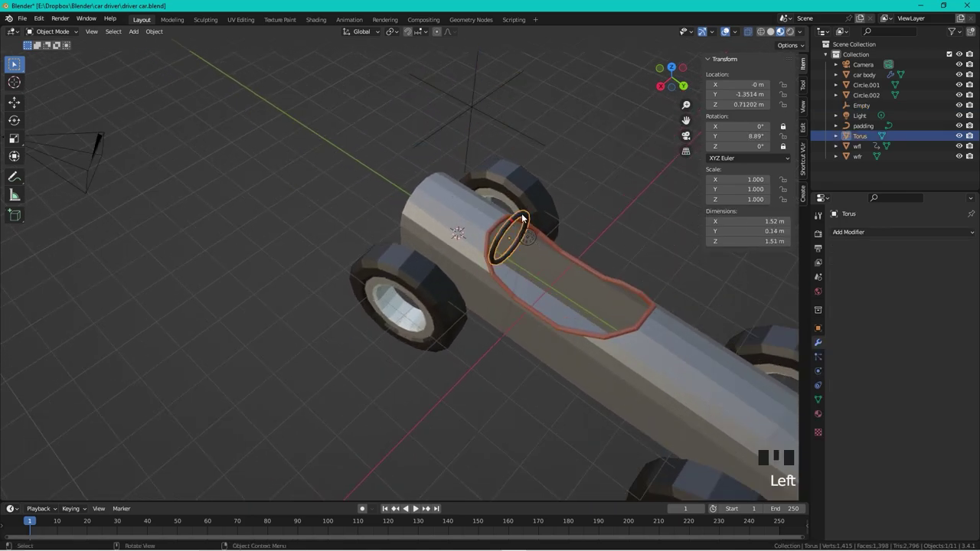
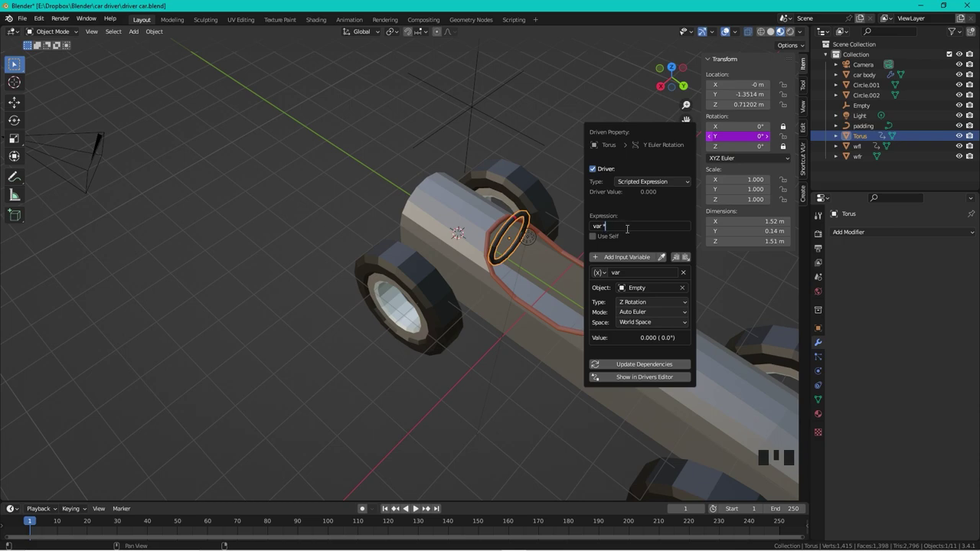
- Confirm the Torus Y-rotation driver reading the Empty's Z rotation and select the Empty
click(550, 122)
click(484, 103)
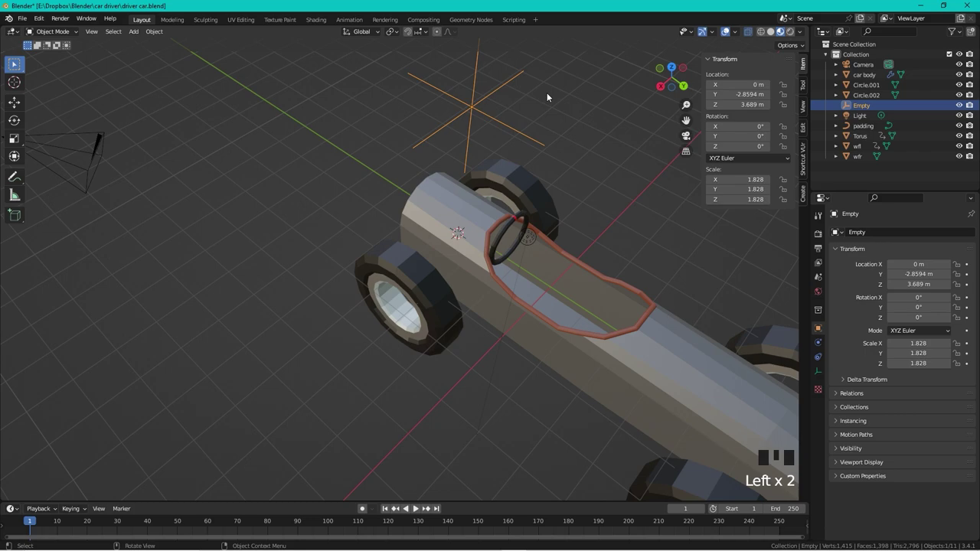
- Test-rotate the Empty about global Z to check the steering ring follows
key(r)
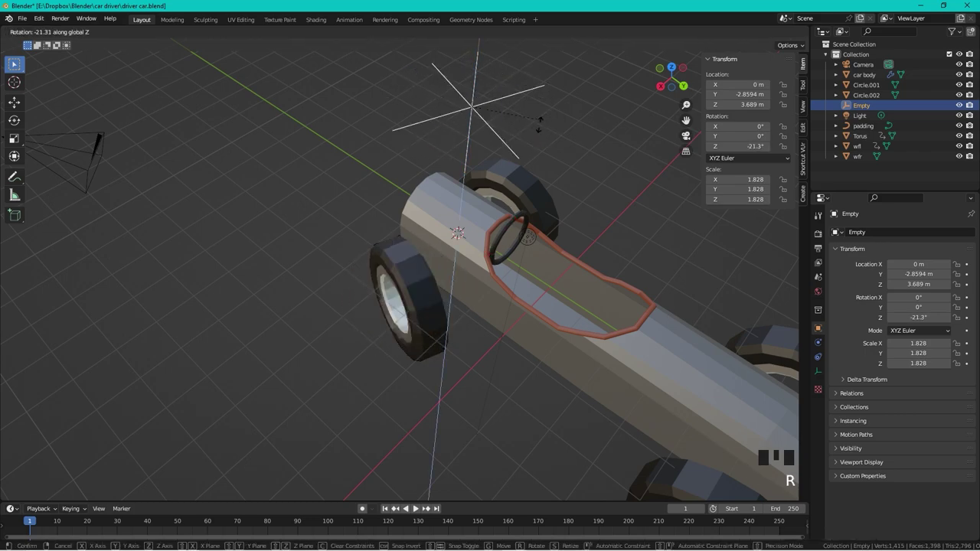
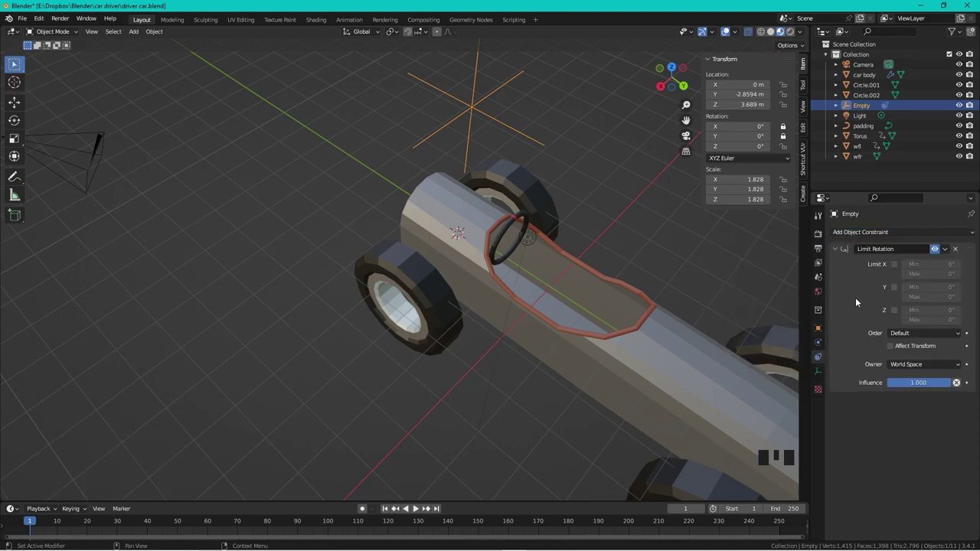
- Enable the Z limit on the Empty's Limit Rotation constraint
click(897, 312)
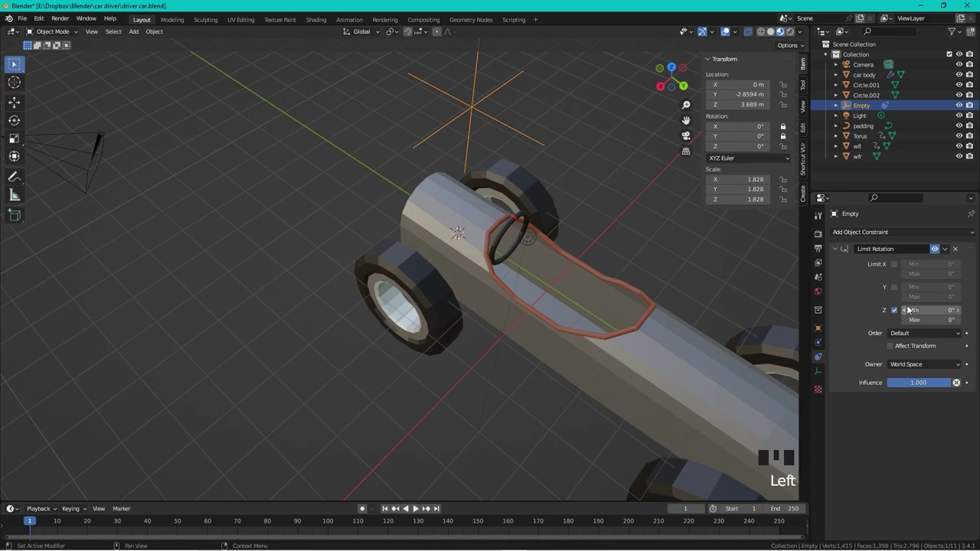
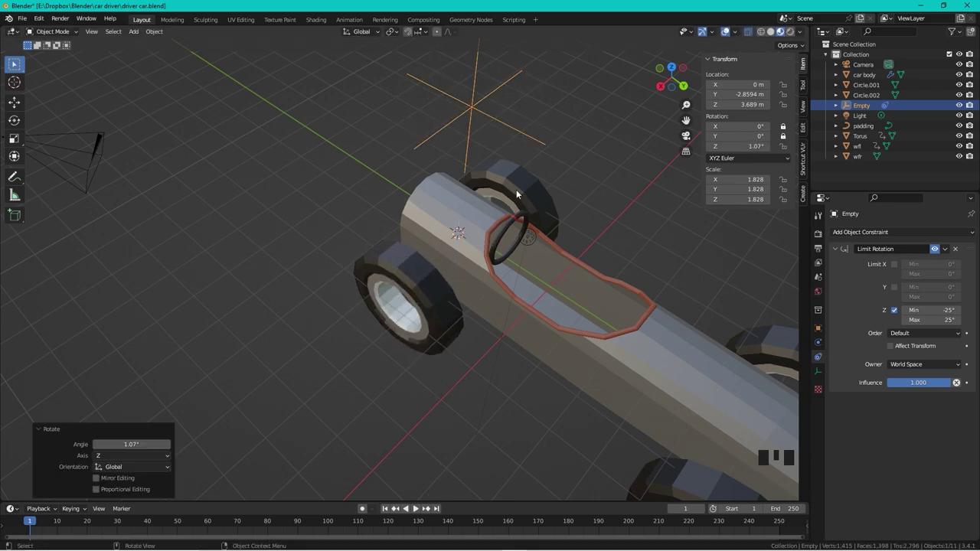
- Drive wfr's Z rotation from the Torus Y rotation, then reselect the Empty
click(518, 191)
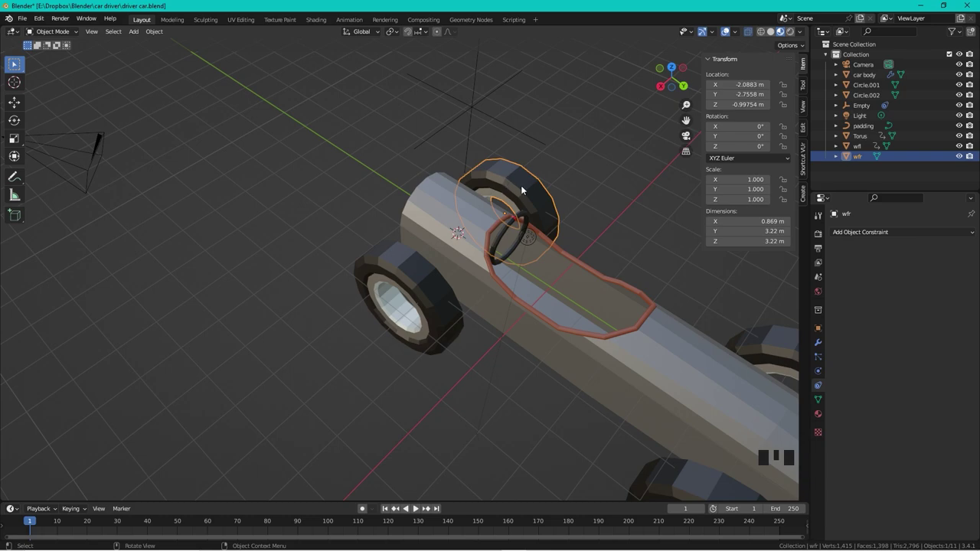
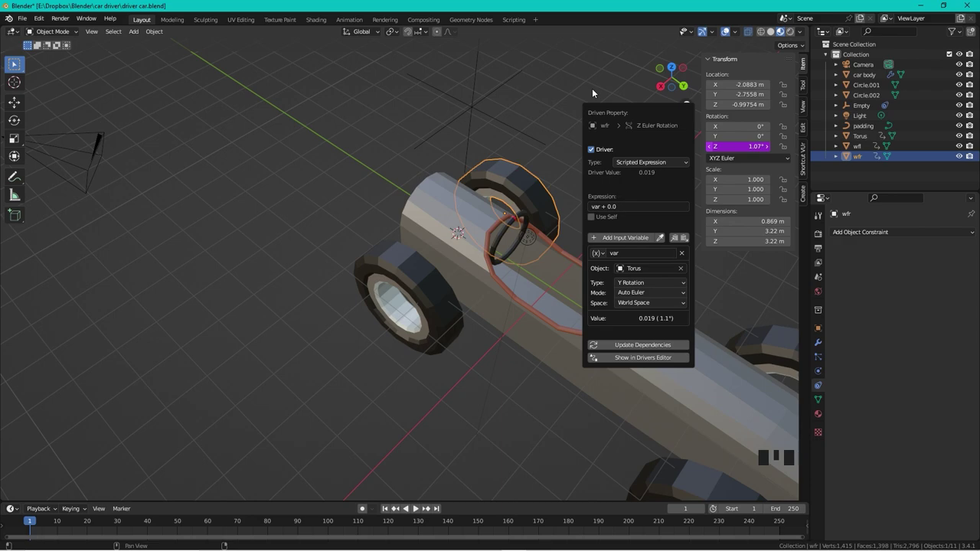
click(522, 213)
click(474, 105)
- Rotate the Empty and confirm both front wheels steer together
key(r)
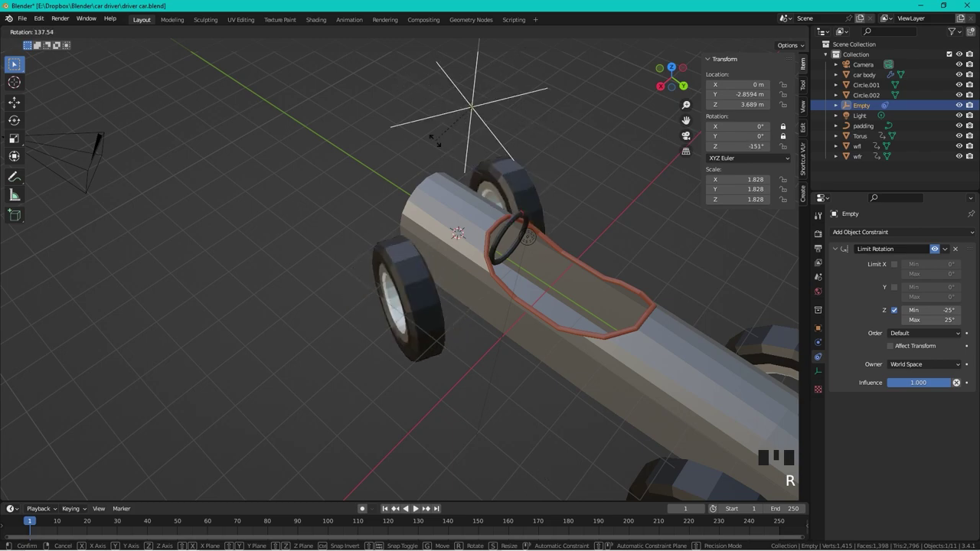
click(677, 68)
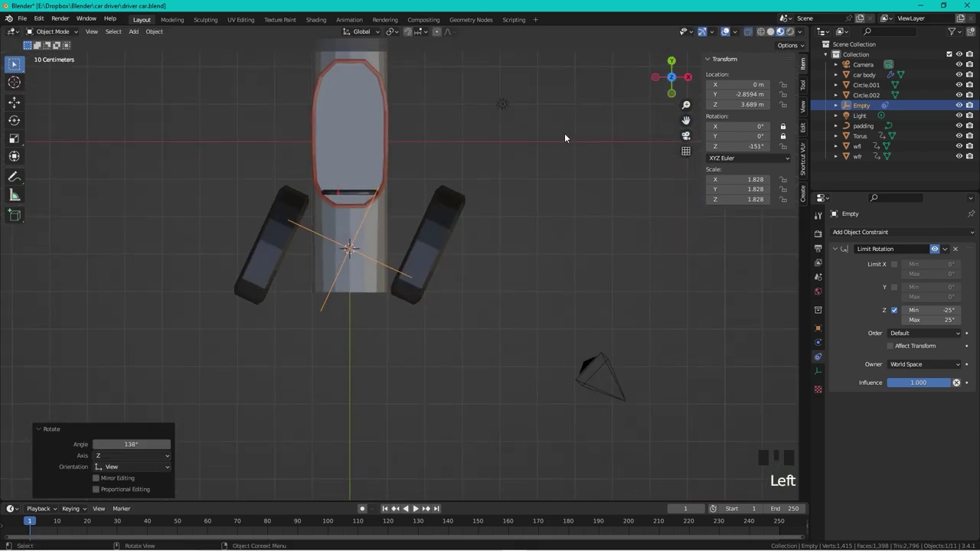
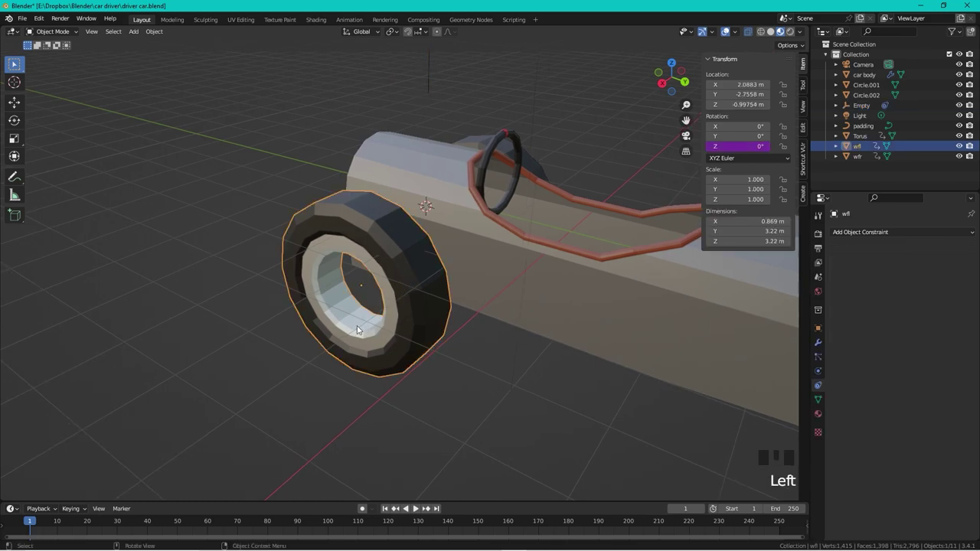
- Give tumcolor an orange emission with driven strength and steer the Empty to test the glow
click(822, 416)
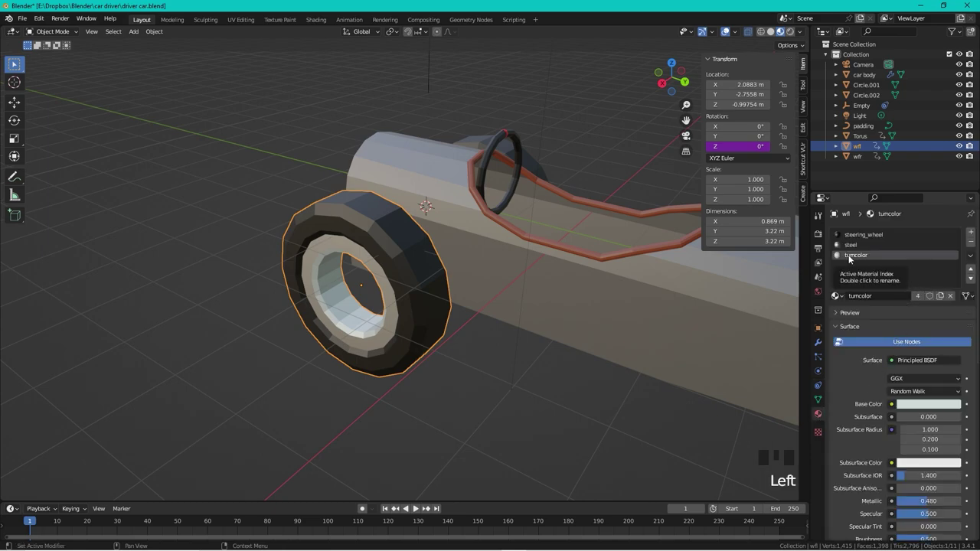
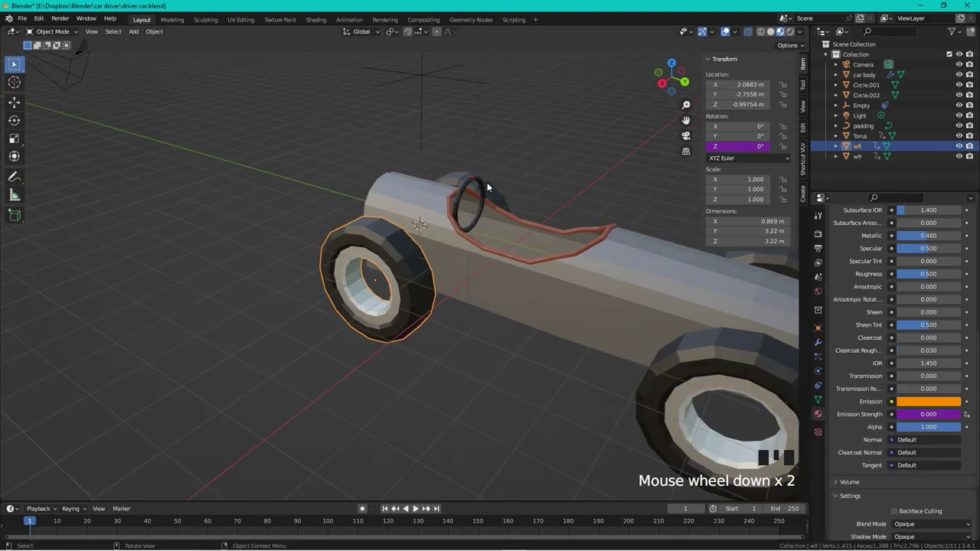
click(425, 76)
key(r)
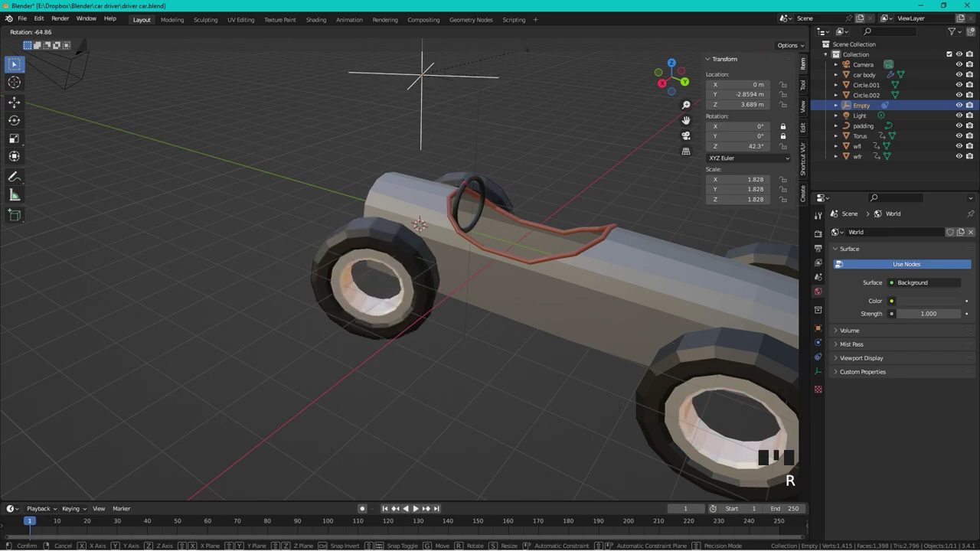
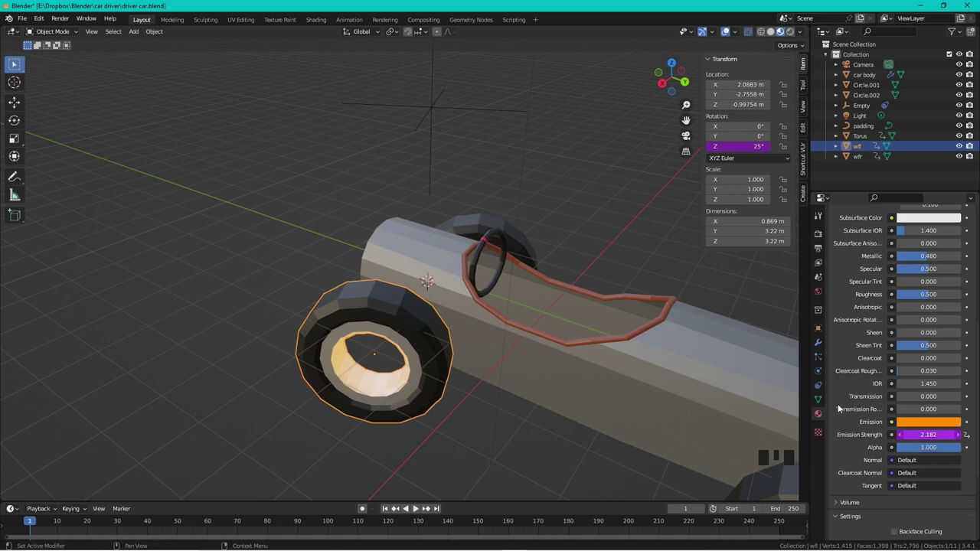
- Adjust the material further and reselect the Empty for testing
click(654, 237)
click(438, 357)
click(443, 108)
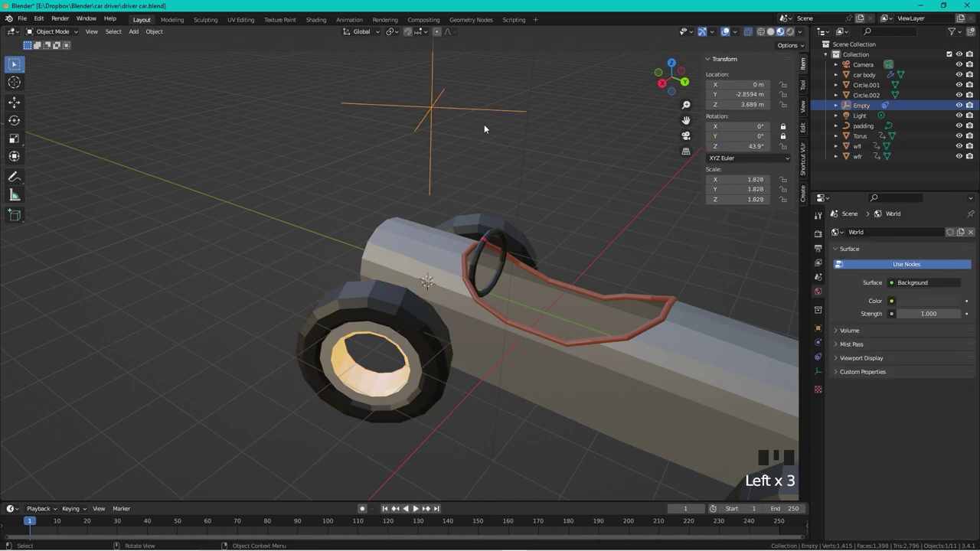
- Steer the Empty about Z one way and then the other to watch the rim glow change
key(r)
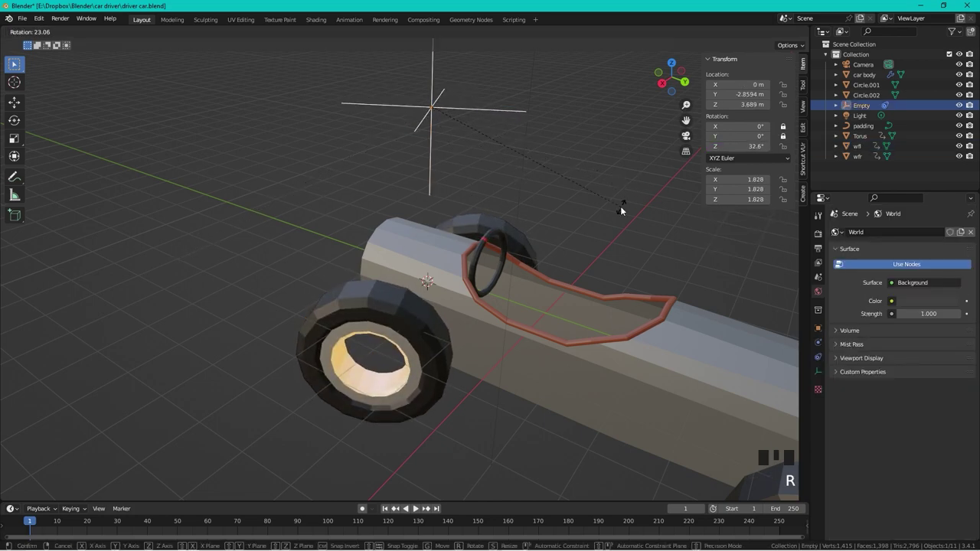
drag(591, 233, 583, 239)
key(r)
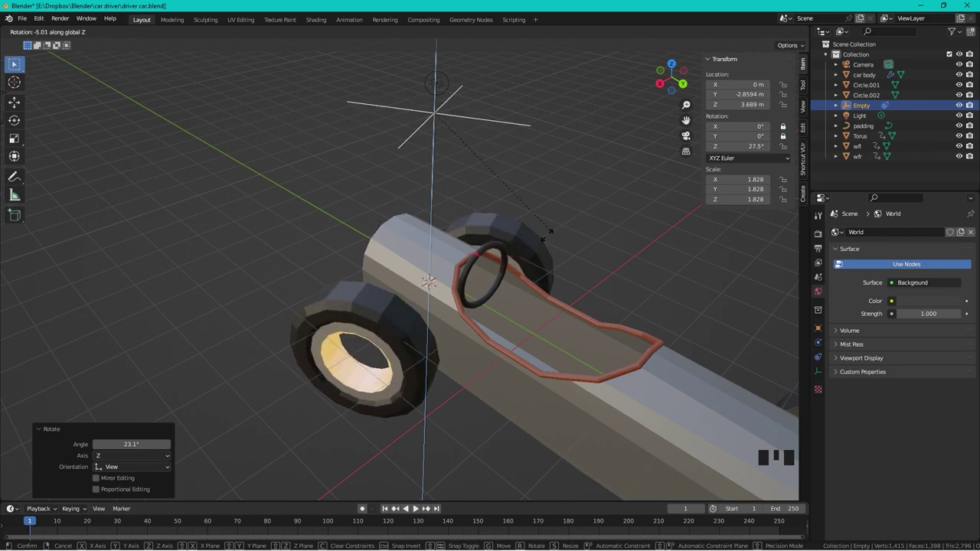
drag(581, 248, 509, 255)
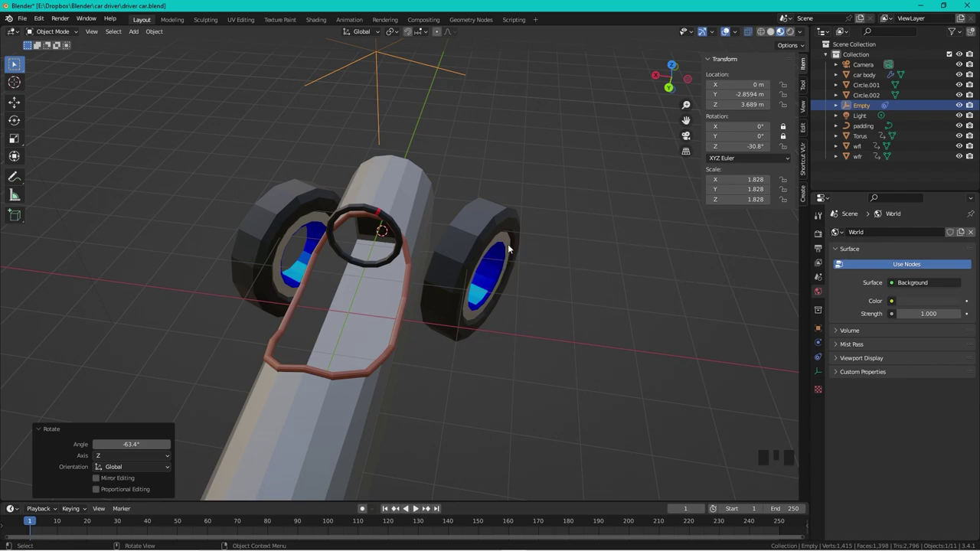
- Give wfr its own 'tumcolor r' material with orange emission, strength 2.182, and view it from the front
click(508, 224)
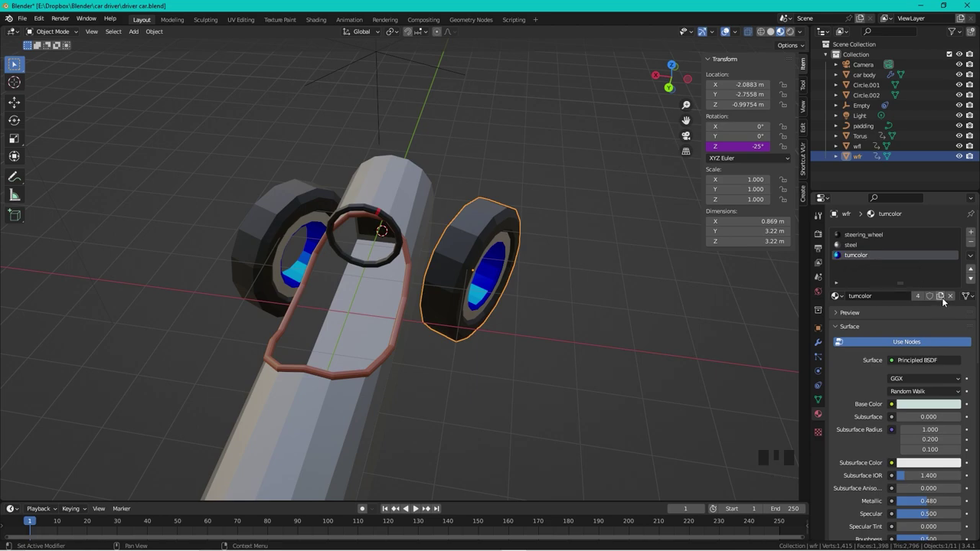
drag(946, 299, 905, 297)
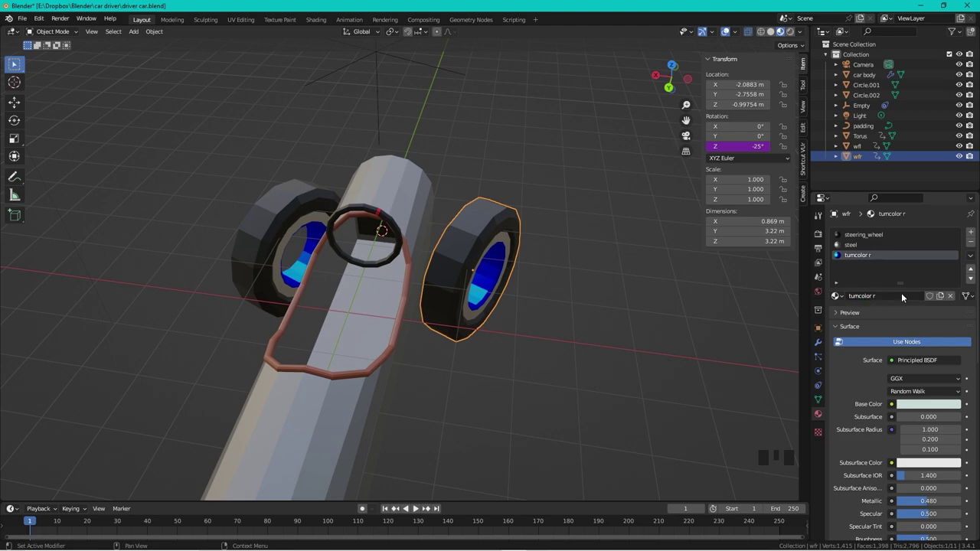
scroll(down, 3)
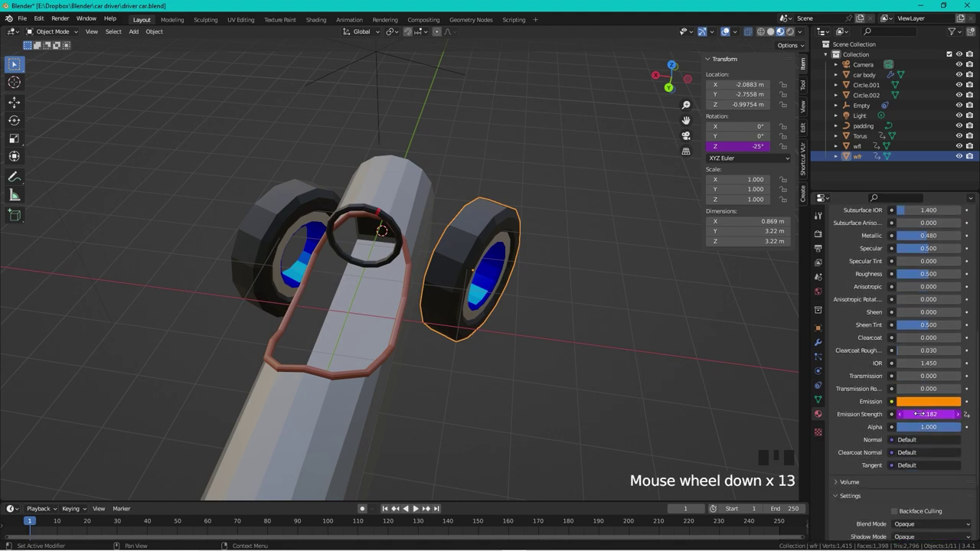
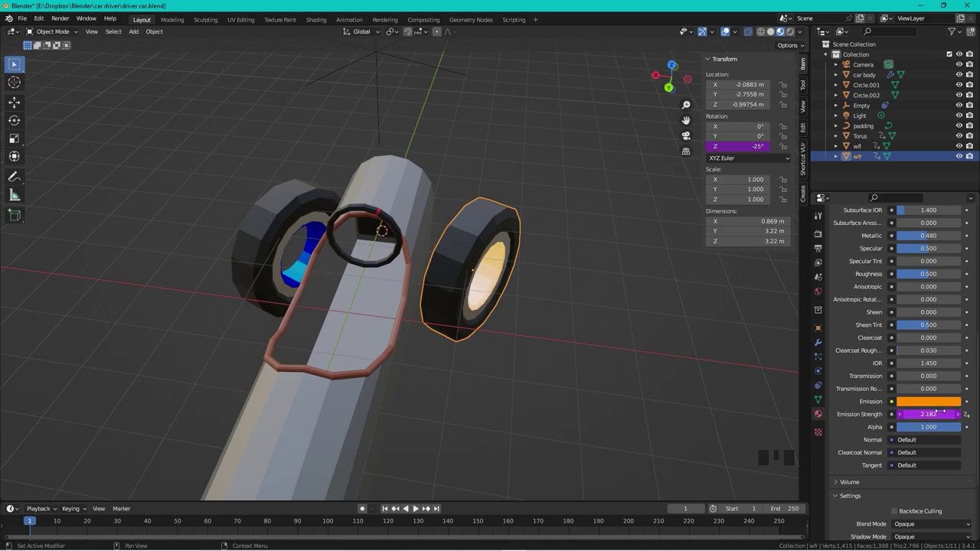
click(556, 325)
drag(539, 279, 540, 264)
scroll(down, 3)
- Rotate the Empty back to about 1° so the front wheels face forward, orbiting to check
click(392, 121)
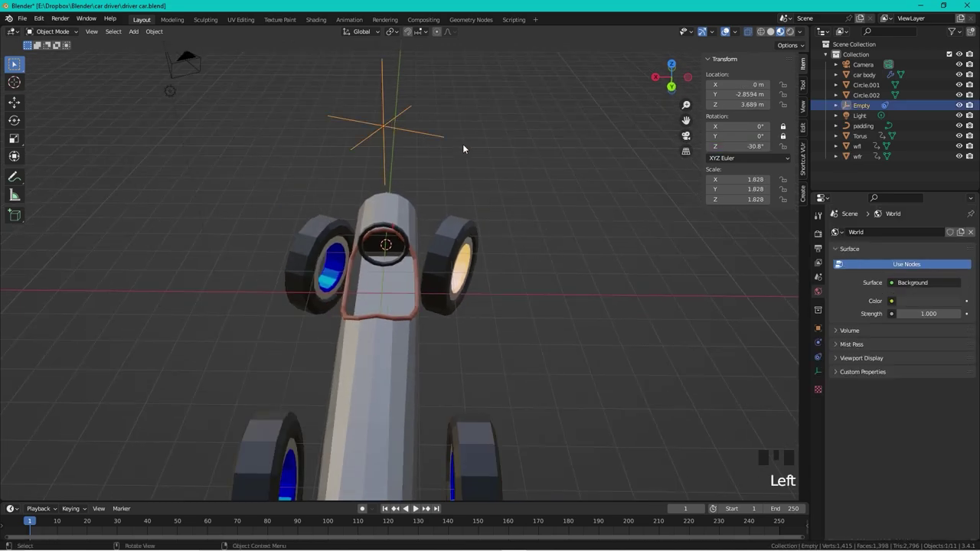
key(r)
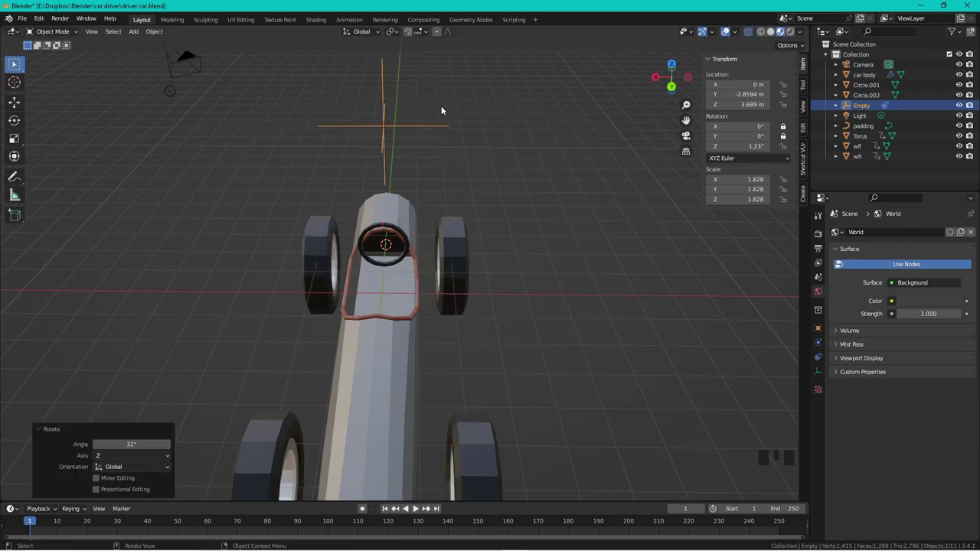
scroll(down, 3)
drag(407, 283, 492, 274)
scroll(up, 3)
drag(525, 230, 384, 225)
scroll(up, 3)
scroll(down, 3)
- Parent the padding rim to the car body with Ctrl+P Object
click(353, 244)
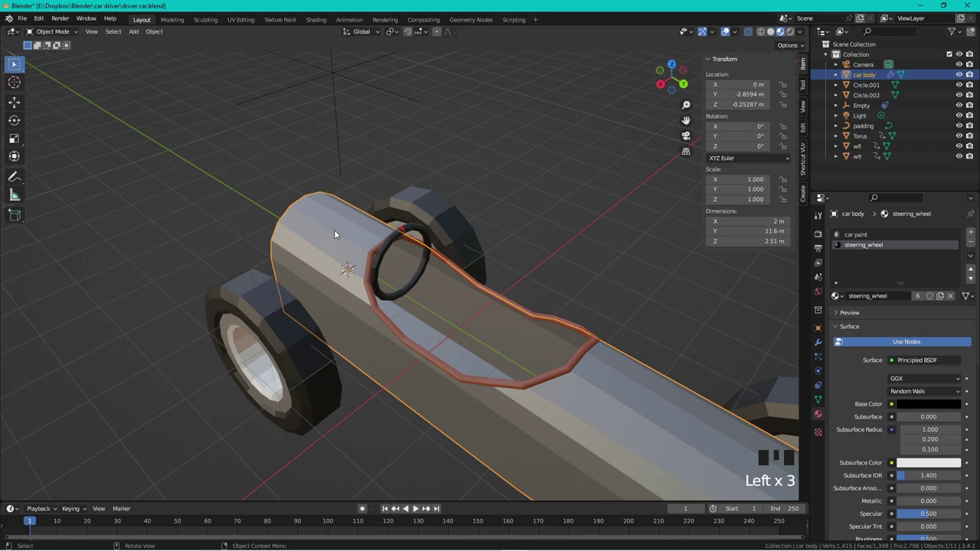
click(552, 379)
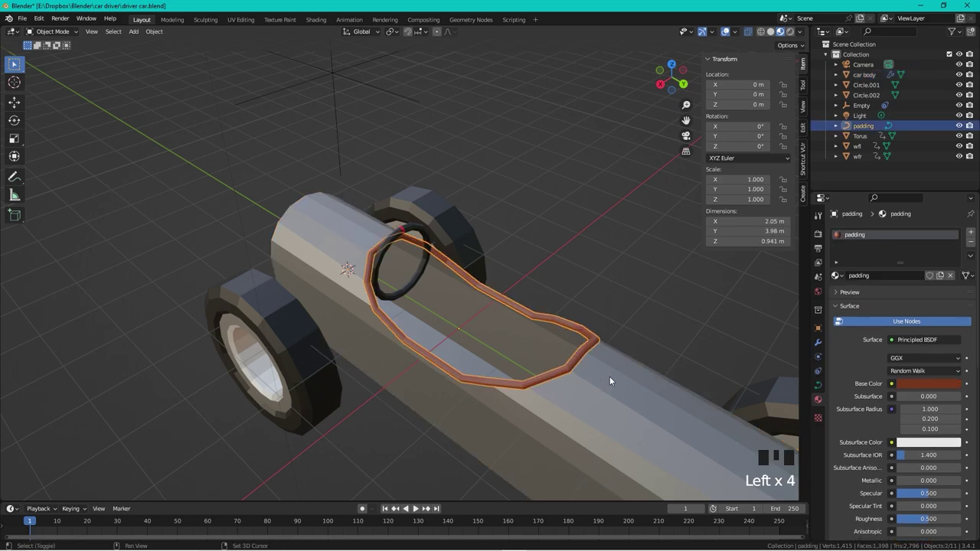
click(613, 381)
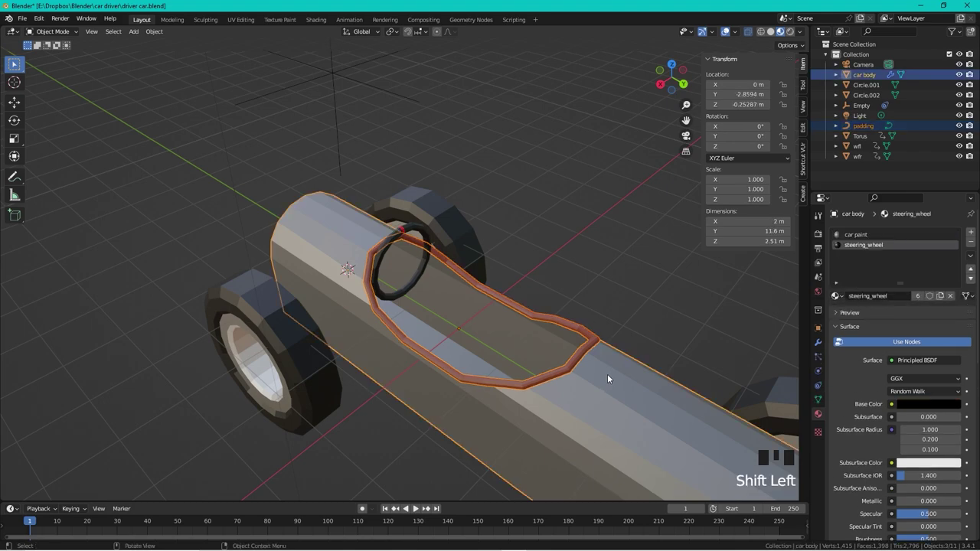
key(p)
key(ctrl+p)
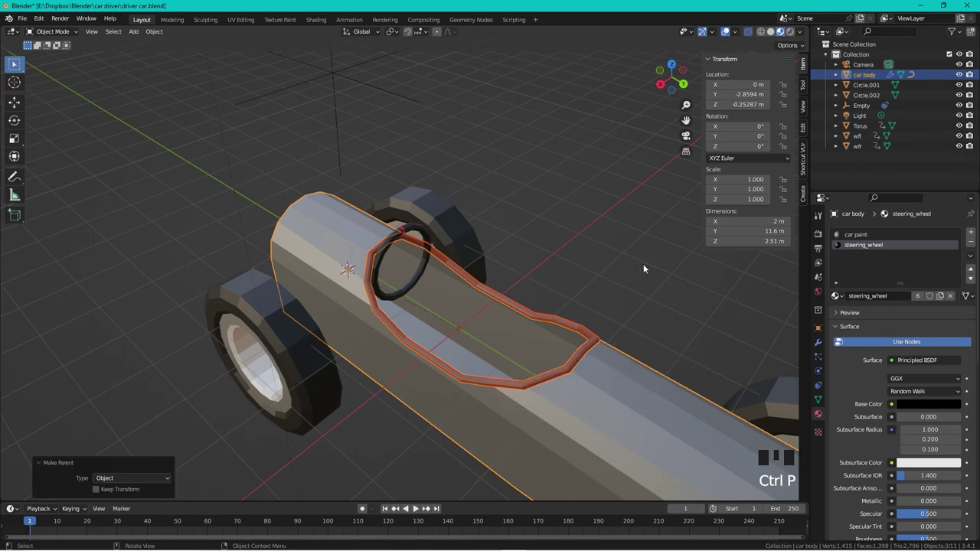
- Drive the car body's Y rotation from Torus Y rotation with expression var*1
drag(573, 239, 363, 217)
click(363, 218)
drag(547, 162, 447, 220)
scroll(up, 3)
drag(548, 192, 362, 236)
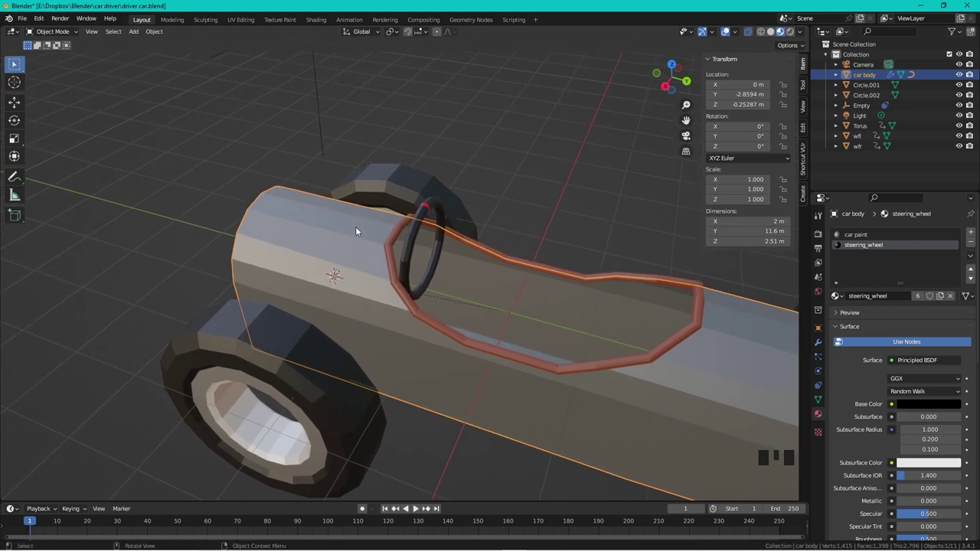
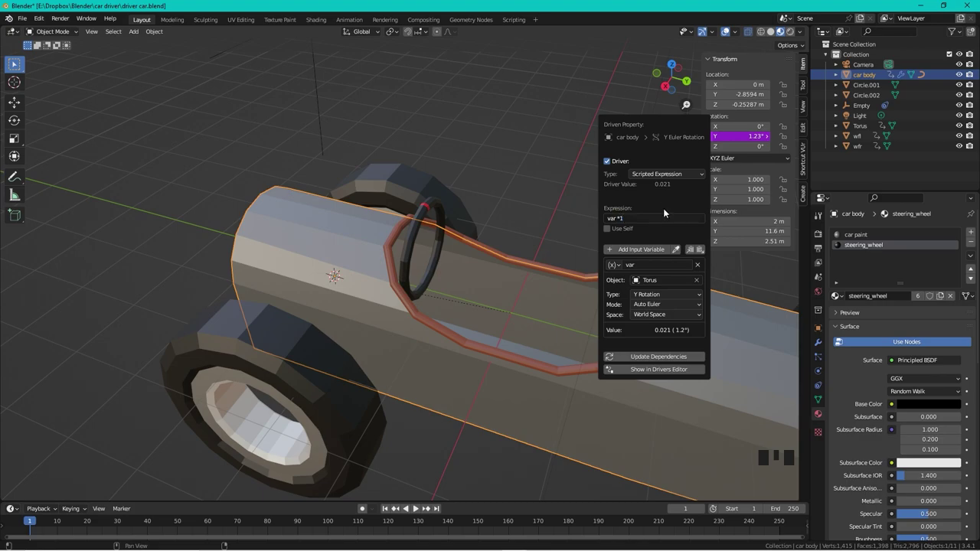
click(431, 134)
- Parent the Torus steering ring to the car body with Ctrl+P Object
scroll(down, 3)
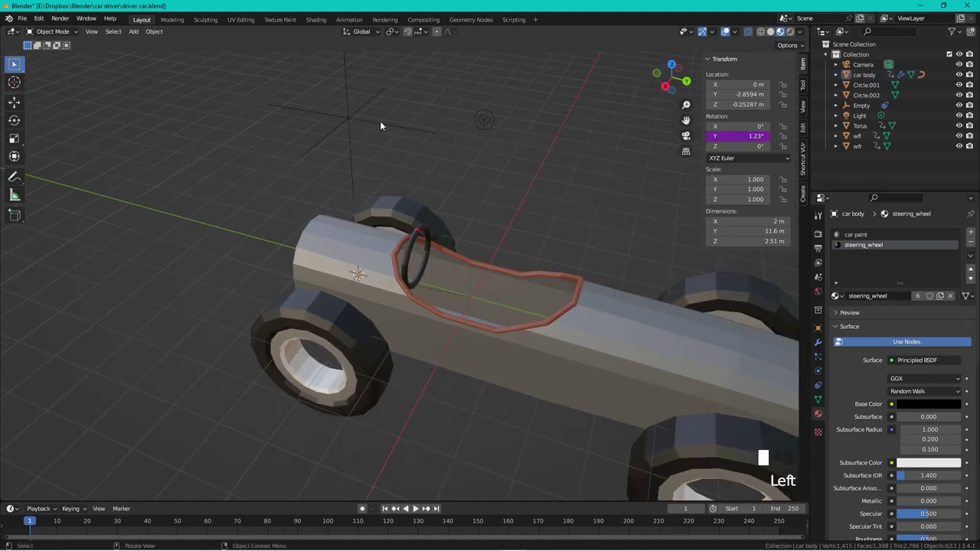
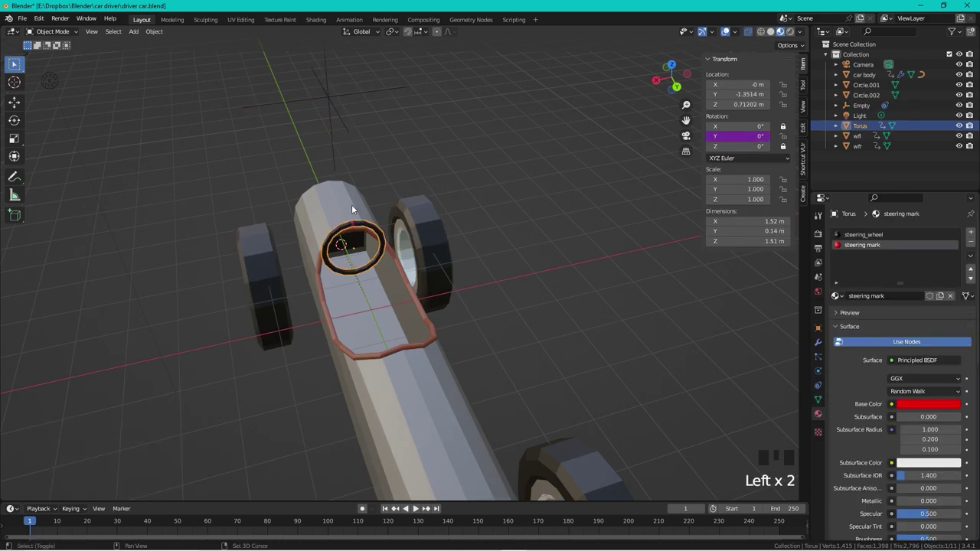
click(351, 203)
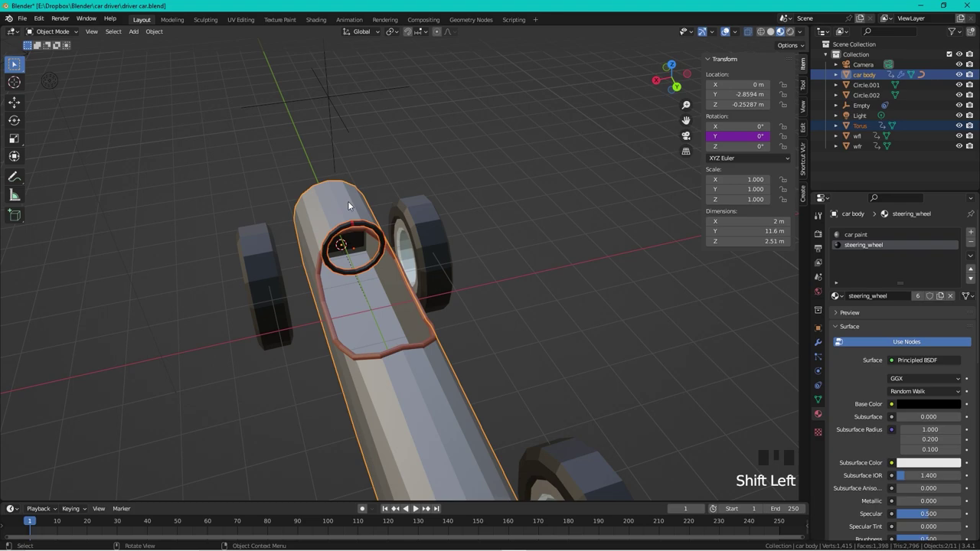
key(ctrl+p)
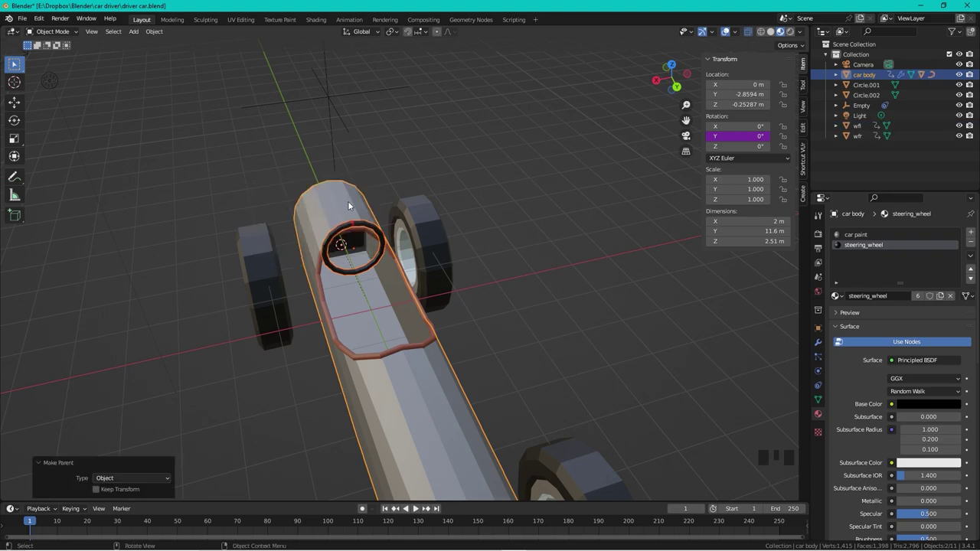
click(433, 168)
- Select the steering Empty and rotate it about Z so the front wheels turn
click(366, 226)
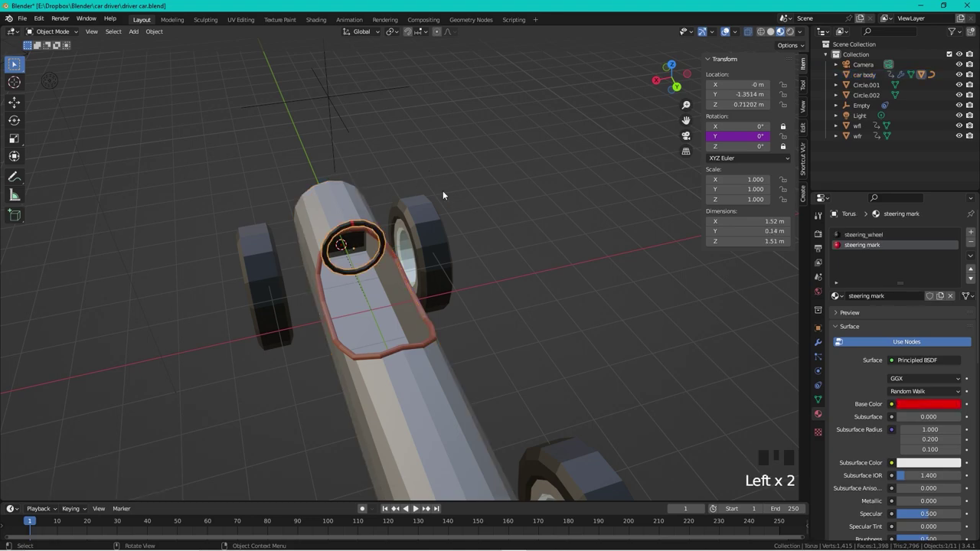
click(349, 84)
click(343, 96)
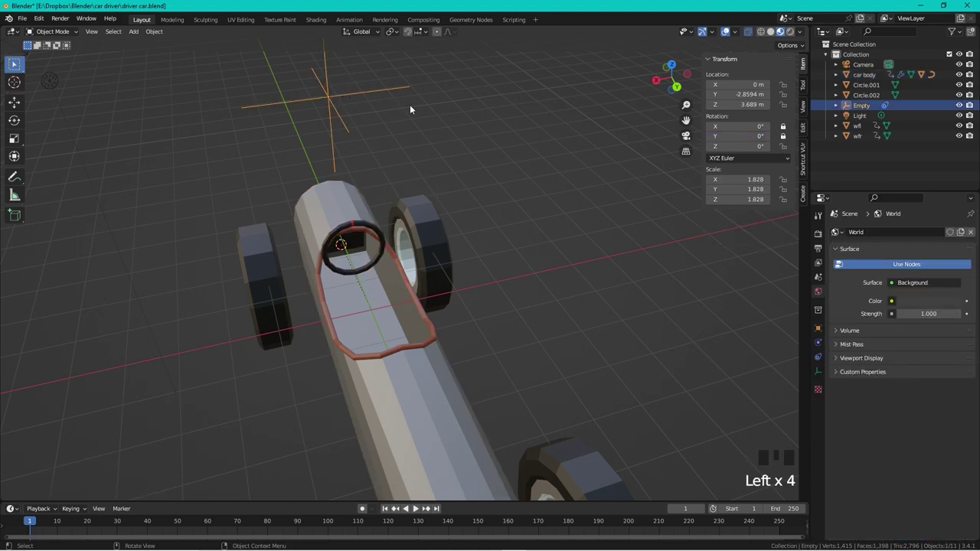
key(r)
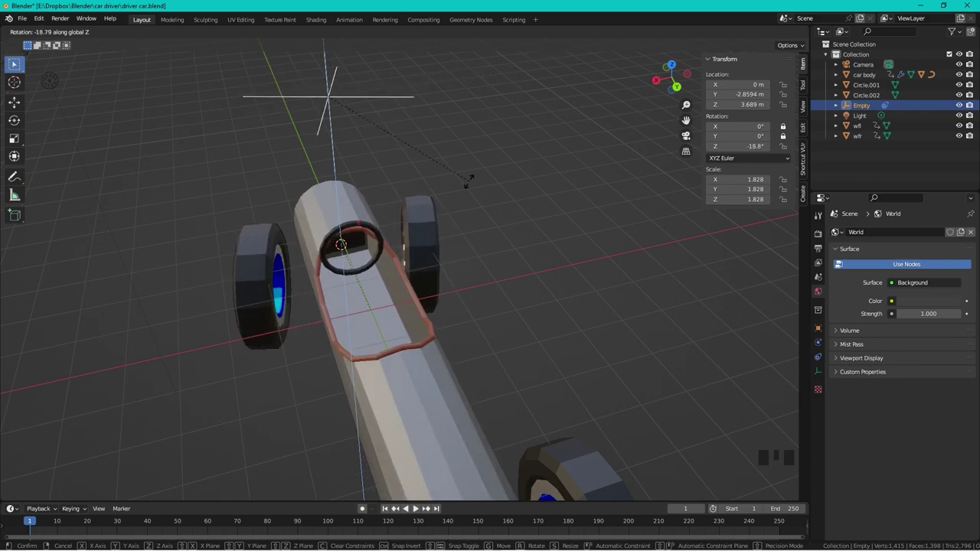
scroll(down, 3)
- Inspect the result around the car and reselect the slightly tilted car body
drag(464, 212, 499, 238)
scroll(up, 3)
drag(454, 199, 520, 296)
scroll(up, 3)
drag(298, 196, 257, 161)
click(257, 161)
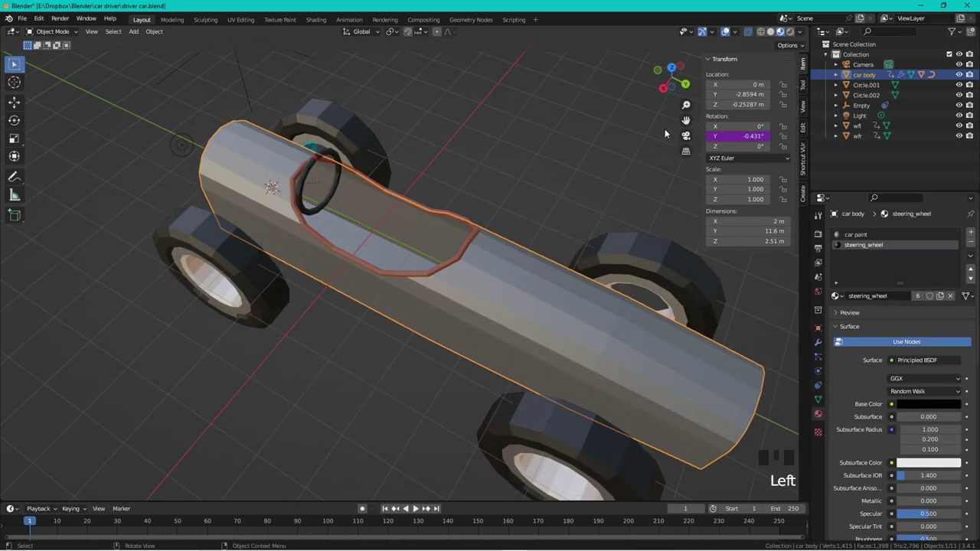
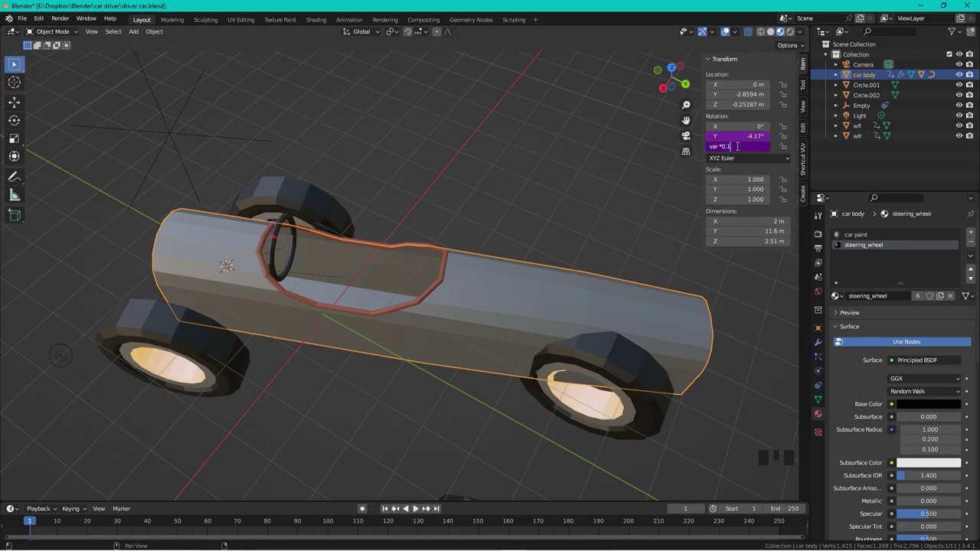
- Confirm the body's Y rotation driver expression var *0.1 and reselect the Empty
click(481, 205)
click(220, 138)
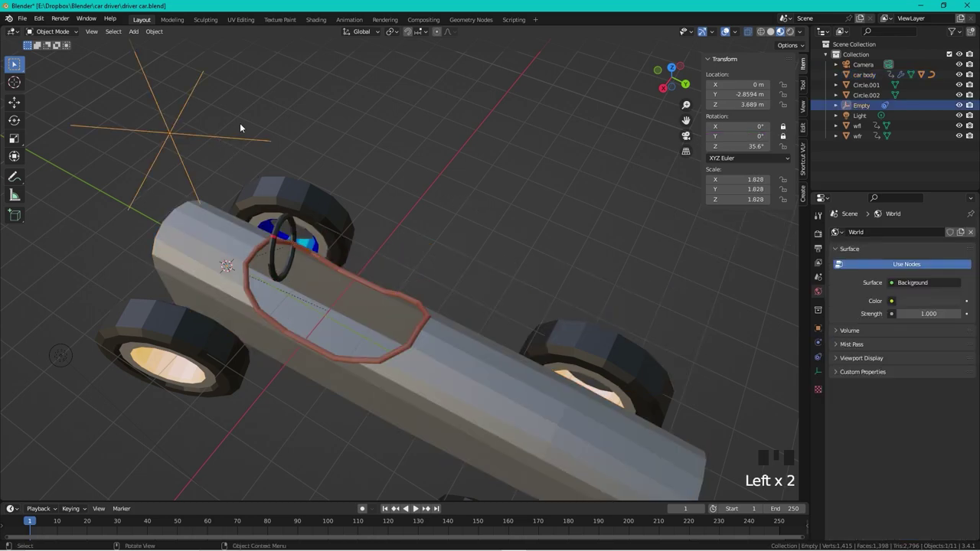
- Rotate the Empty to about -10° Z so the wheels steer and the body leans gently
key(r)
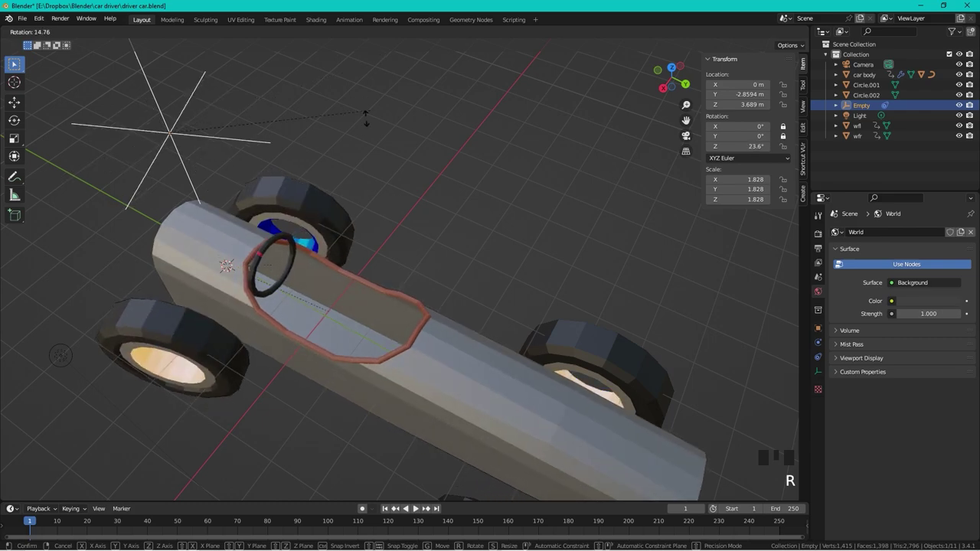
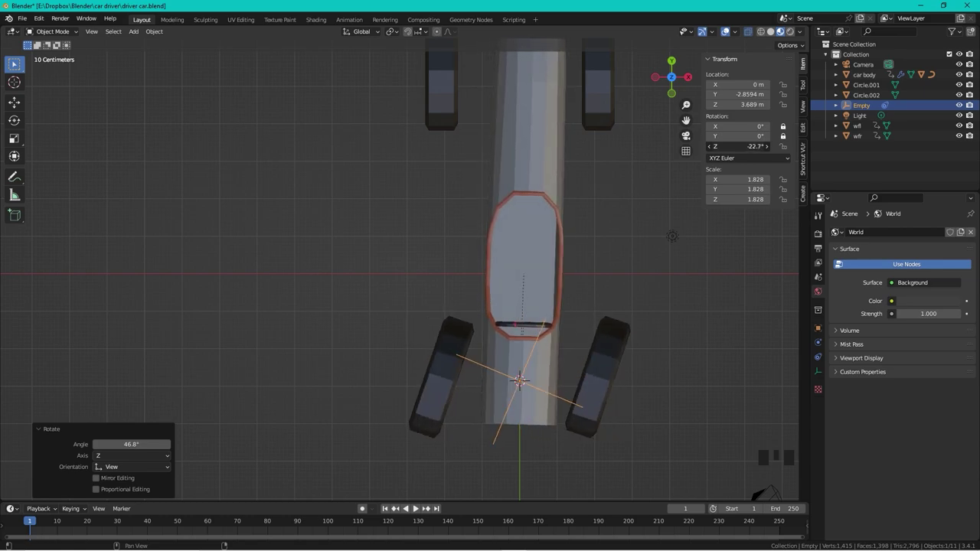
scroll(down, 3)
drag(559, 365, 443, 318)
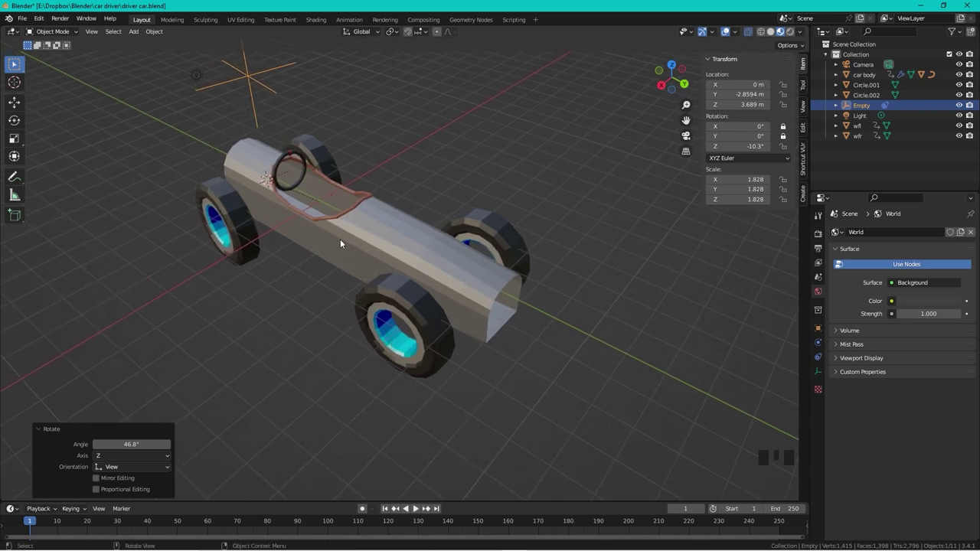
- Give wheel Circle.001's material a red Base Color for the rim
click(431, 331)
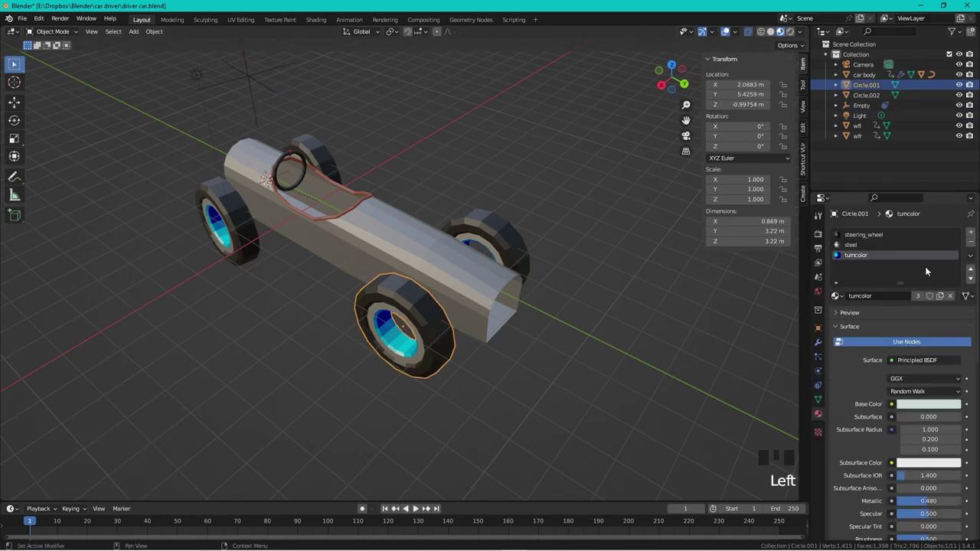
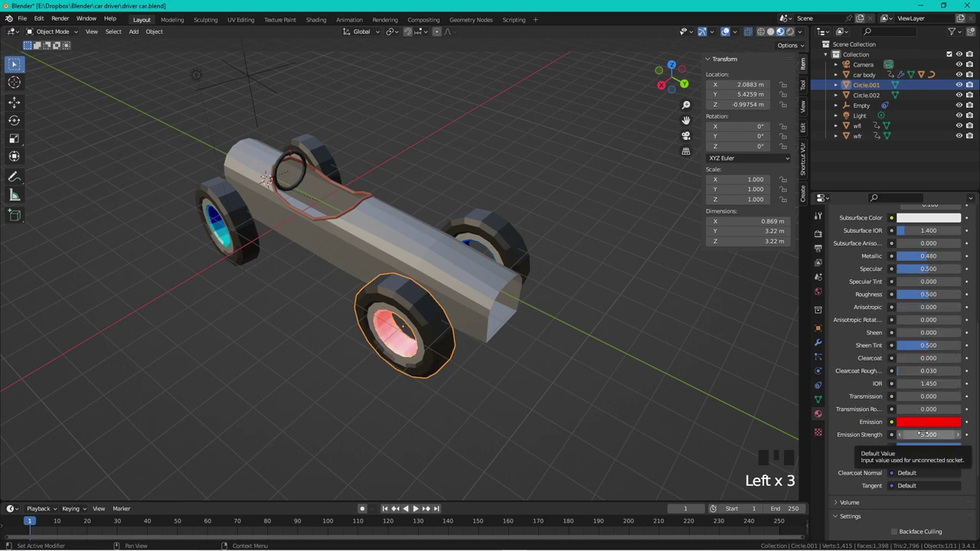
scroll(up, 3)
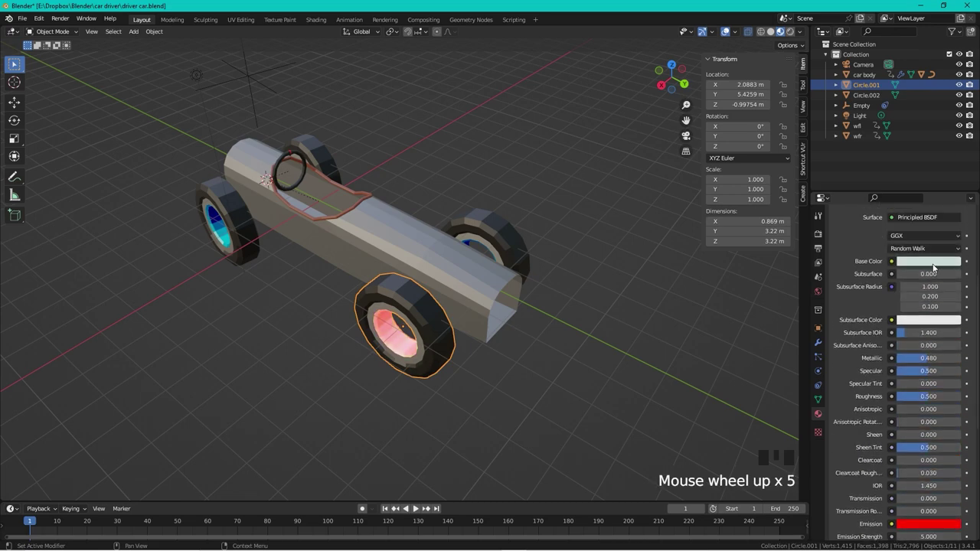
scroll(up, 3)
click(934, 301)
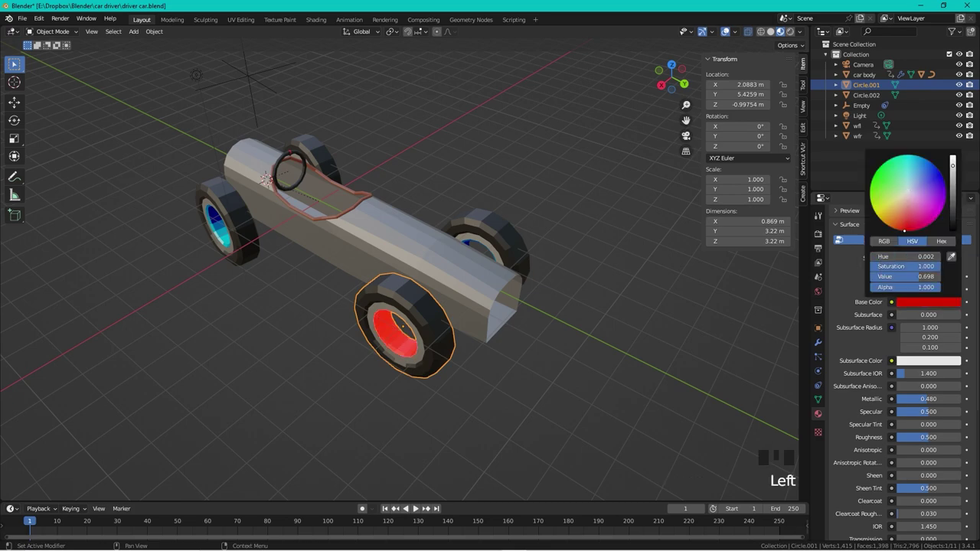
click(569, 434)
- Assign the shared 'back wheels' material to the second rear wheel Circle.002
drag(584, 274, 490, 264)
click(490, 264)
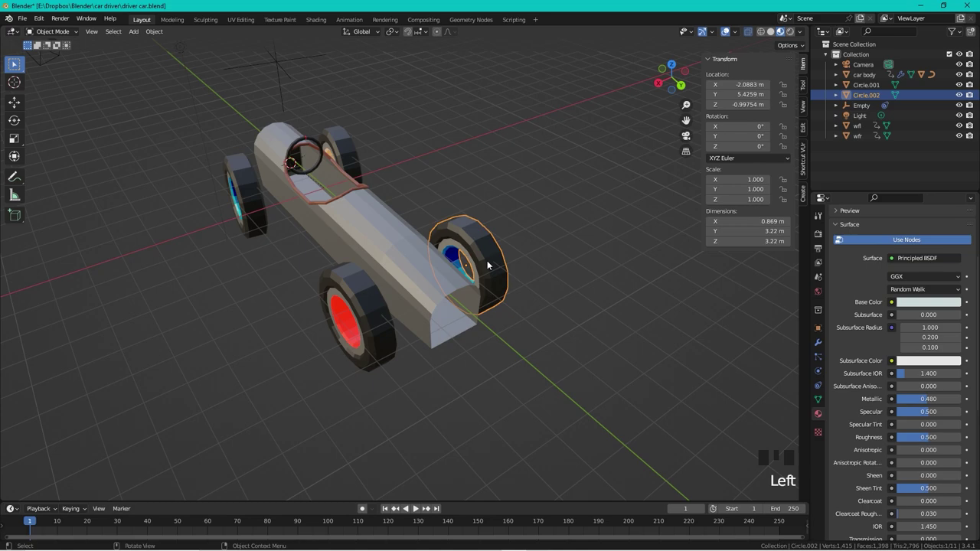
scroll(up, 3)
drag(846, 297, 629, 348)
click(582, 333)
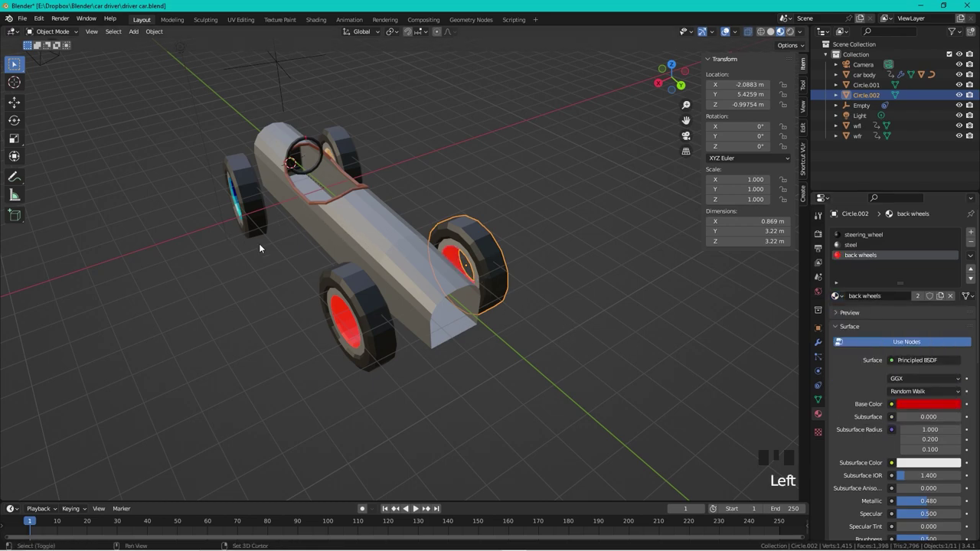
click(452, 314)
- Insert a new edge loop near the front of the car body with Ctrl+R
click(425, 324)
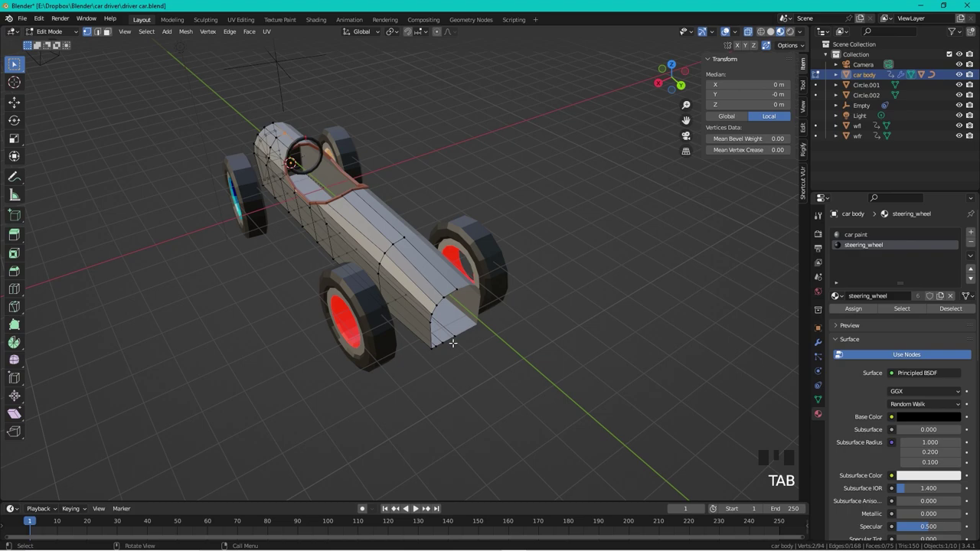
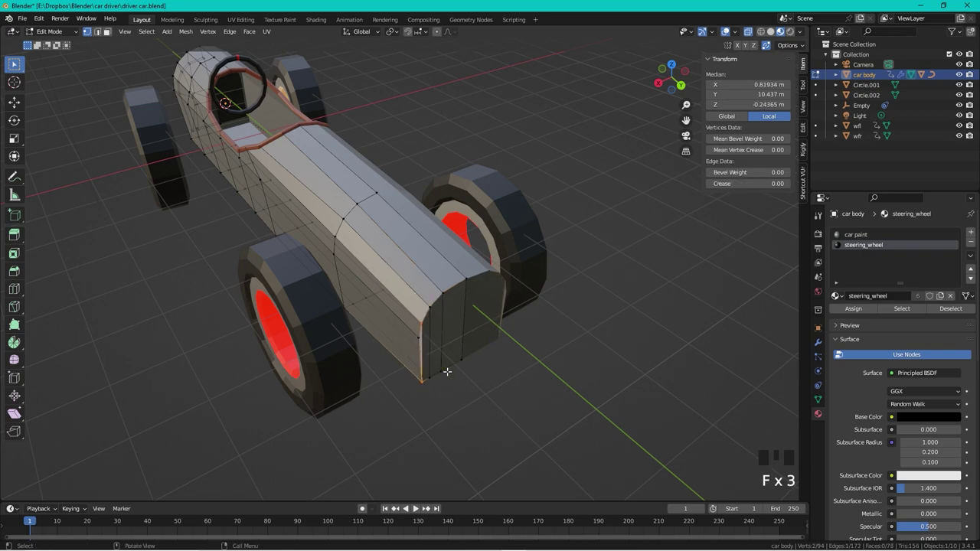
key(ctrl+r)
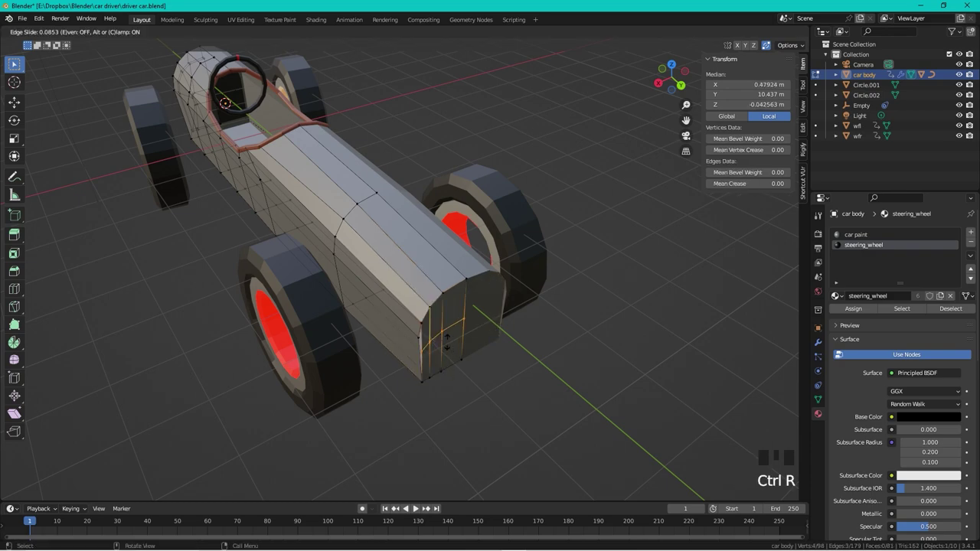
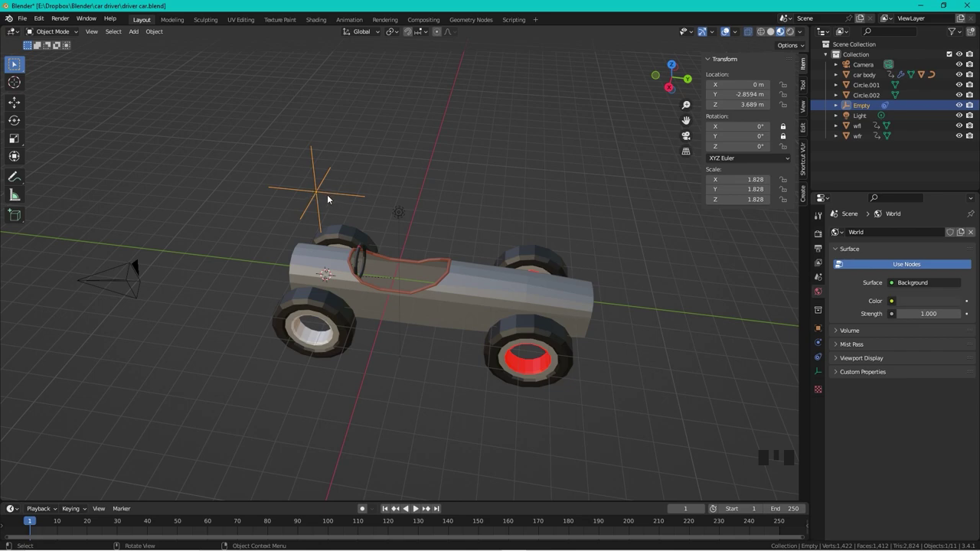
- Parent the car body to the Empty (Object) and test-move the Empty, then undo
drag(472, 167, 496, 293)
click(495, 292)
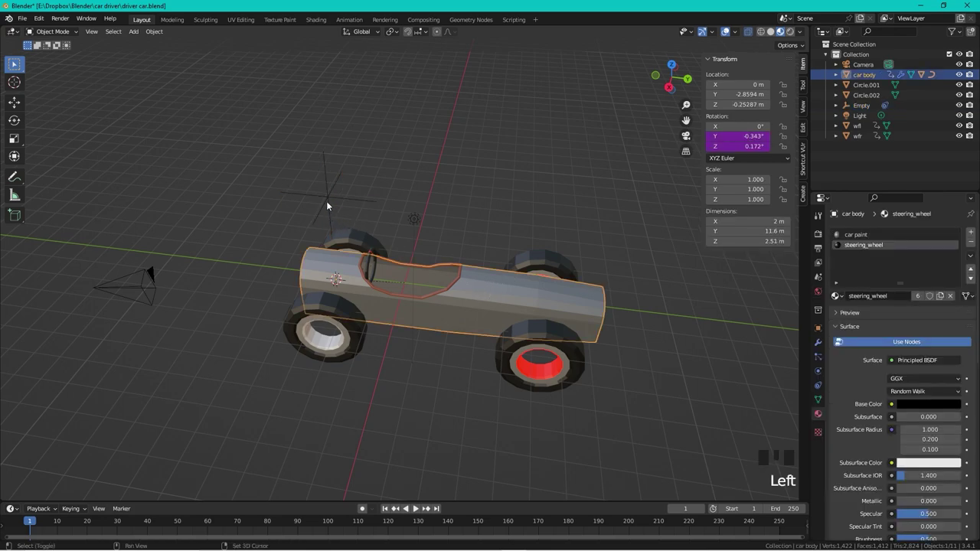
click(330, 200)
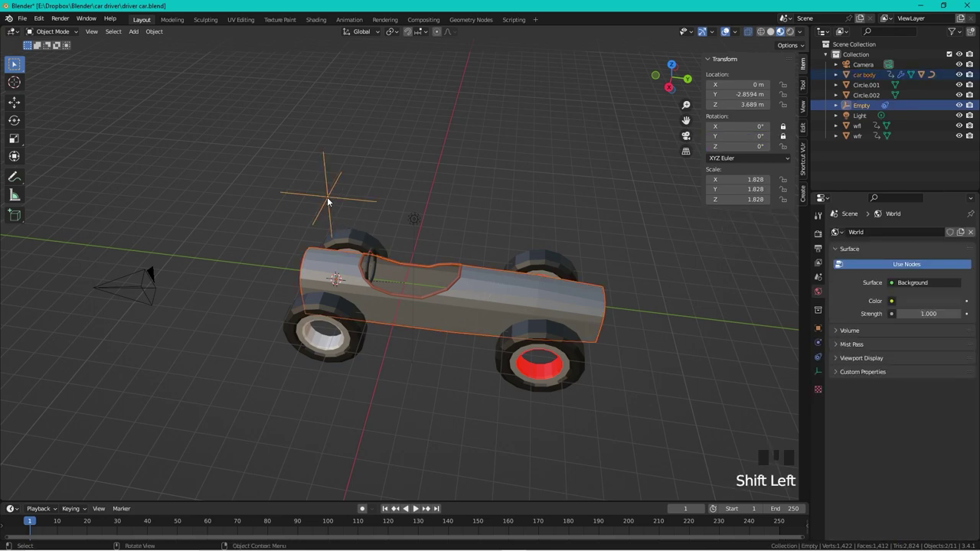
key(ctrl+p)
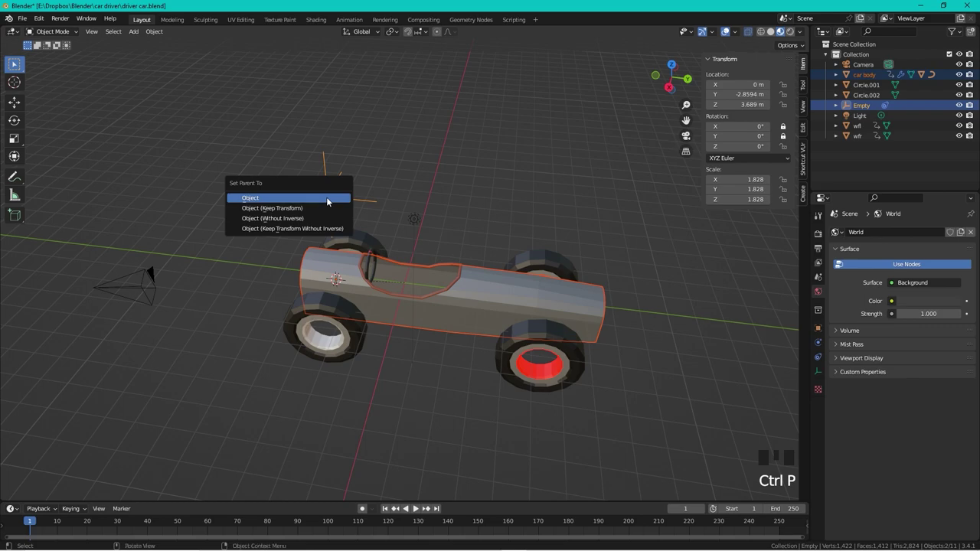
click(379, 173)
click(353, 202)
key(g)
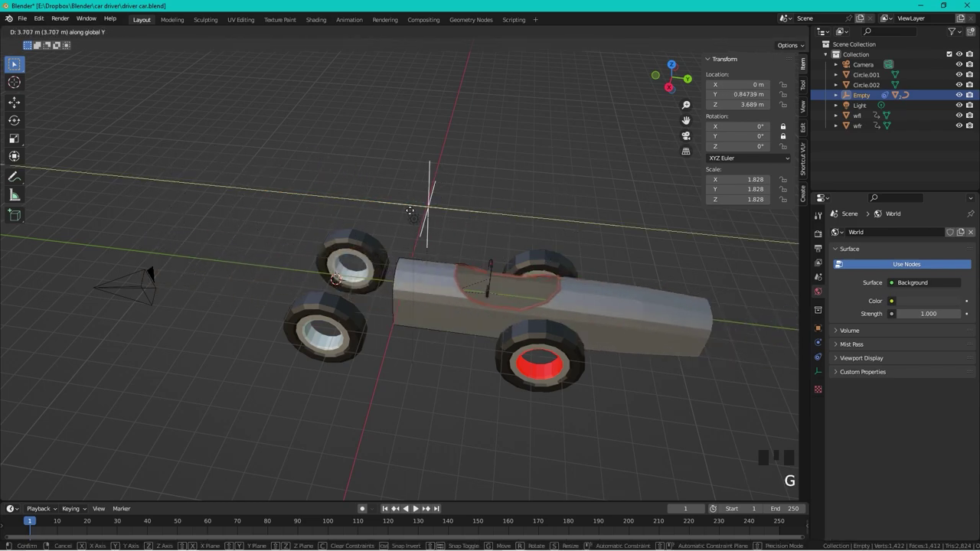
key(ctrl+z)
- Parent all four wheels to the car body with Ctrl+P > Object
click(420, 206)
scroll(up, 3)
scroll(down, 3)
click(326, 354)
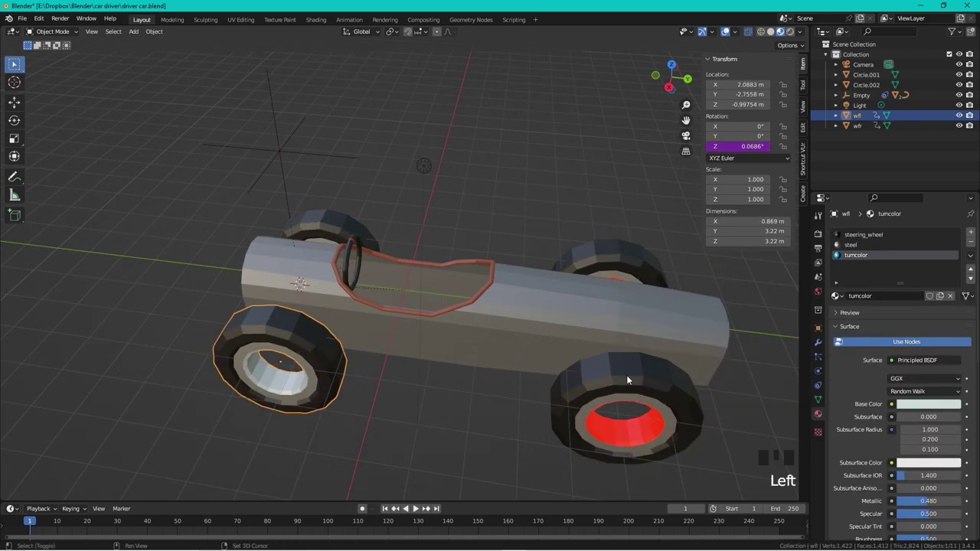
click(630, 377)
click(613, 259)
click(319, 221)
click(513, 293)
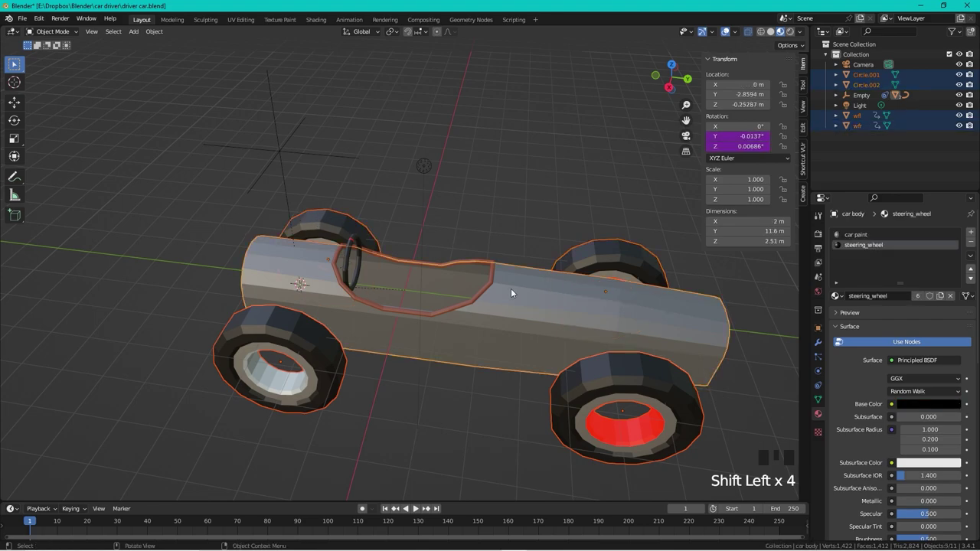
key(ctrl+p)
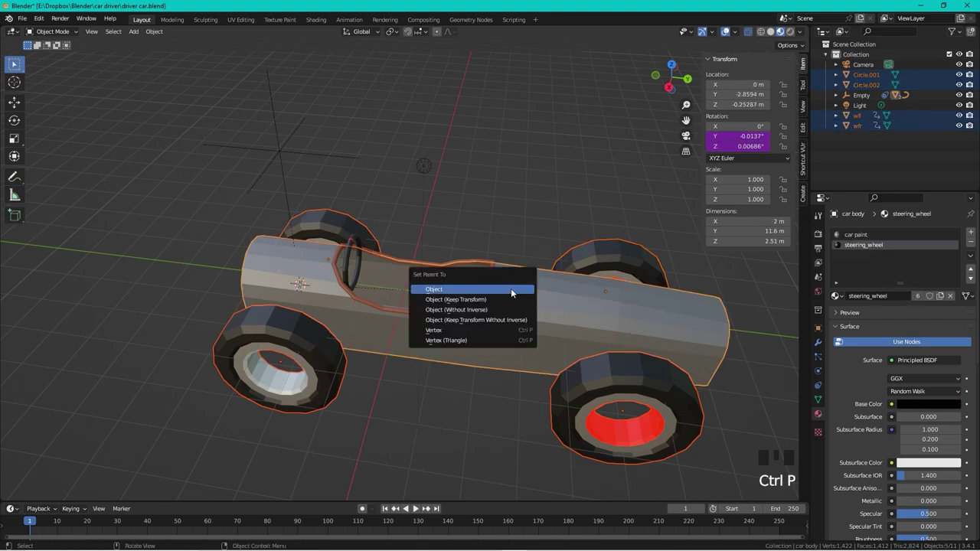
click(299, 155)
key(g)
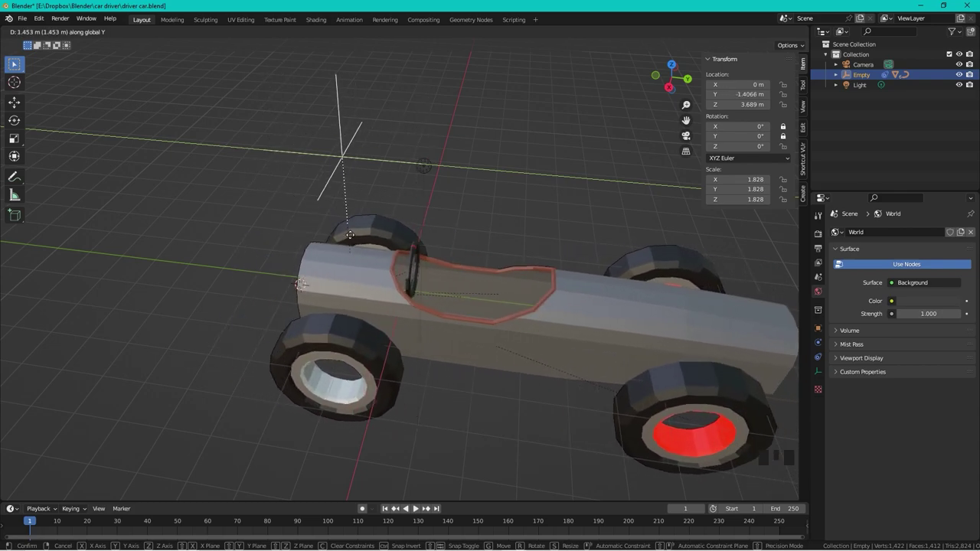
scroll(down, 3)
scroll(up, 3)
drag(441, 189, 308, 266)
click(308, 267)
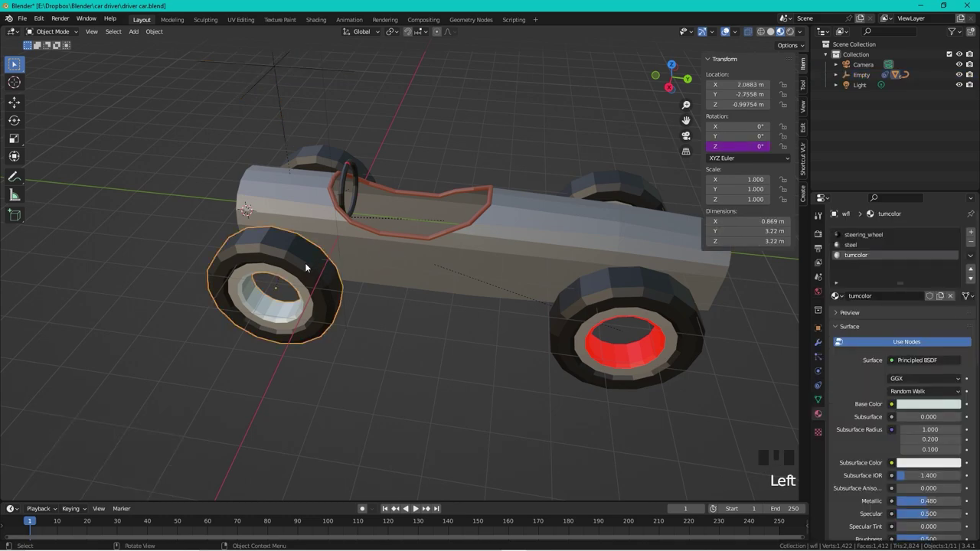
scroll(down, 3)
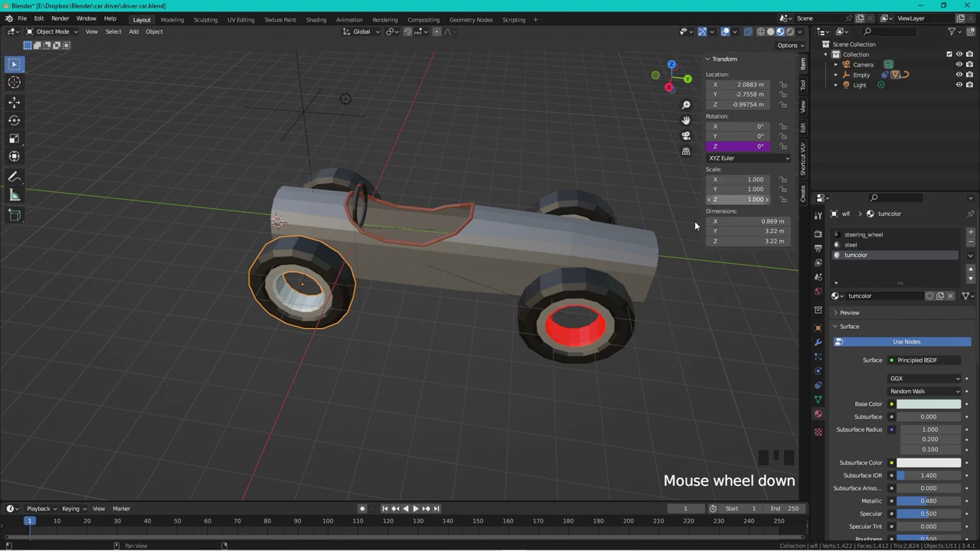
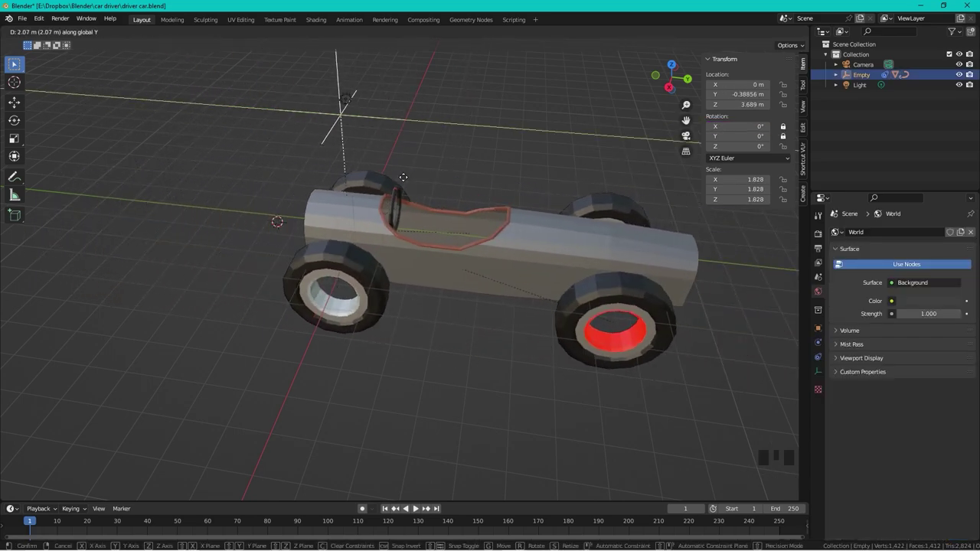
- Orbit around the car to check the wheels and select the front-right wheel
scroll(down, 3)
drag(531, 176, 472, 241)
scroll(up, 3)
drag(469, 258, 523, 244)
scroll(up, 3)
click(560, 217)
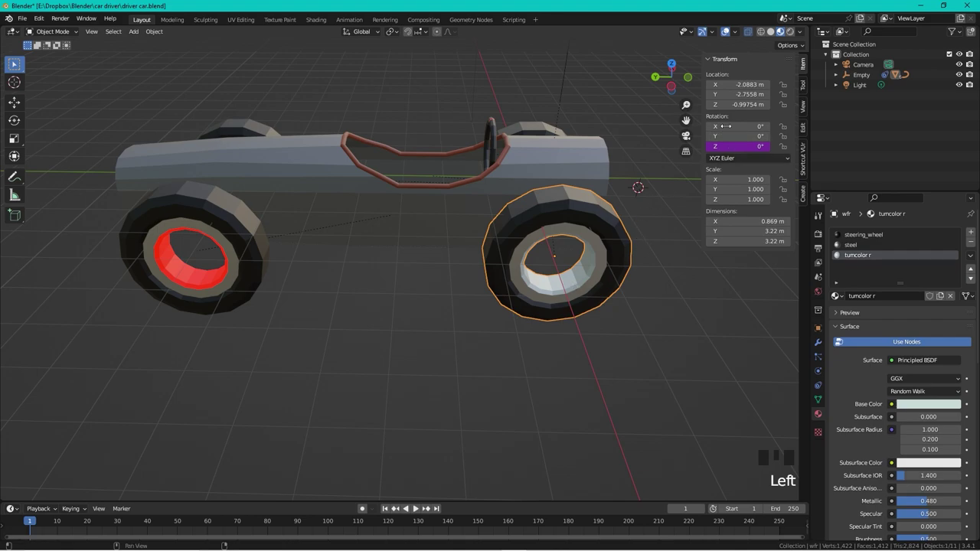
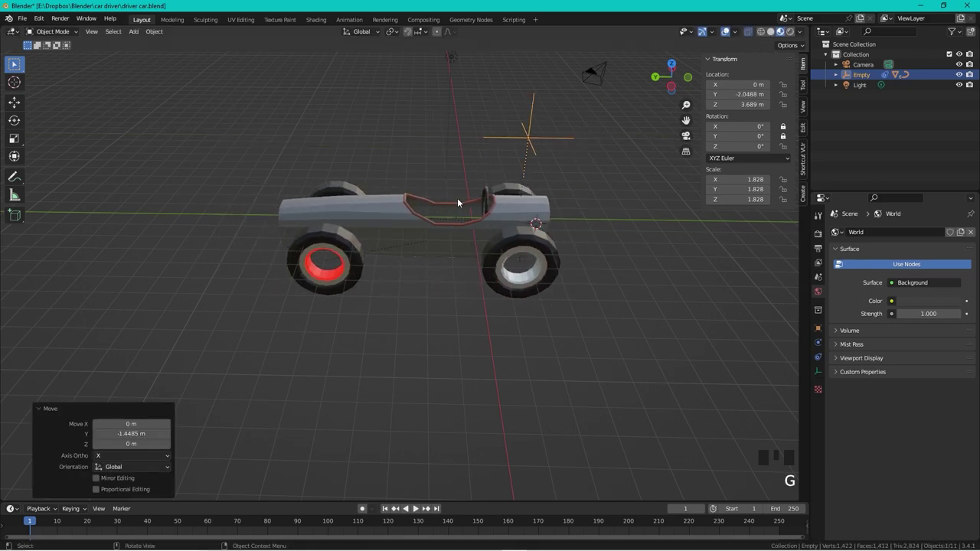
- Select a rear wheel, then turn the Empty around Z so the whole car swings
scroll(up, 3)
drag(431, 275, 387, 249)
click(386, 249)
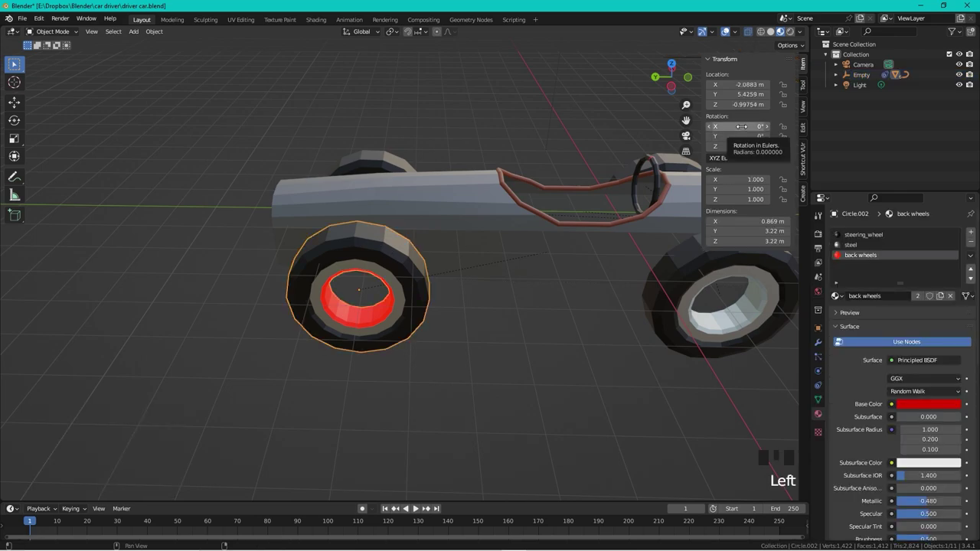
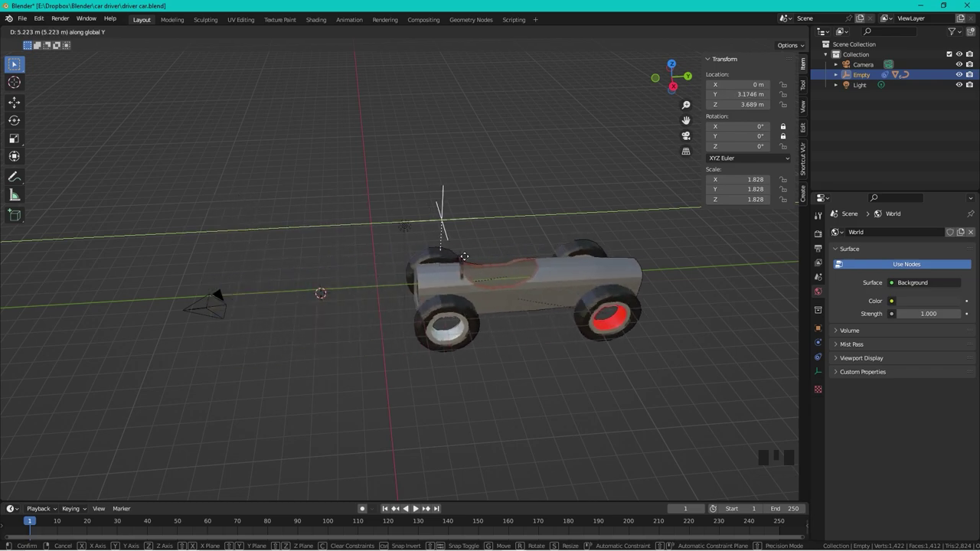
scroll(up, 3)
drag(470, 274, 360, 215)
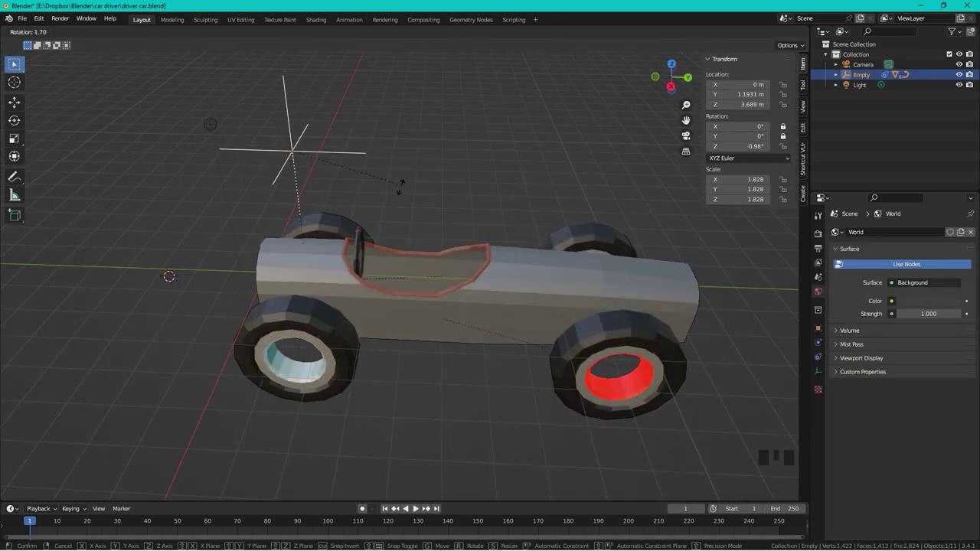